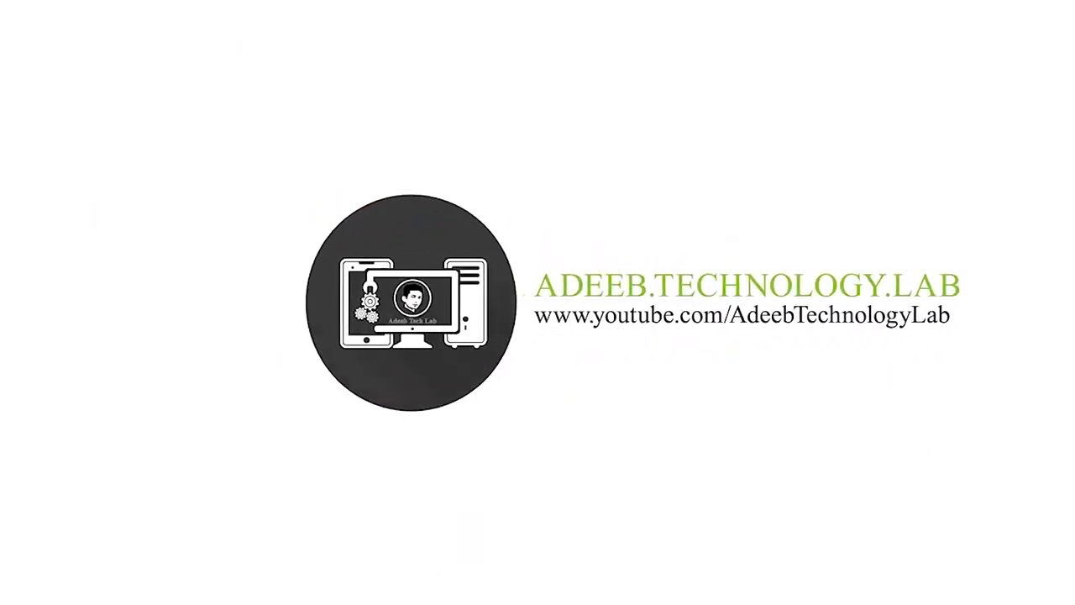
Open the extracted '3D metal logo at one click' folder in File Explorer.
right_click(758, 173)
click(798, 208)
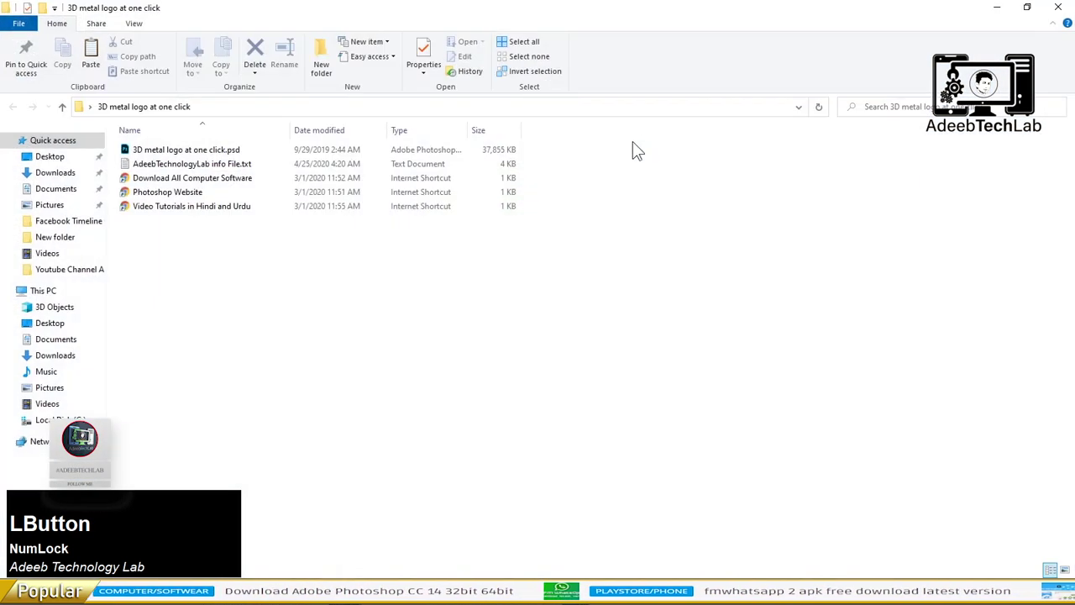
Open '3D metal logo at one click.psd' with Adobe Photoshop from its right-click menu.
scroll(up, 3)
scroll(up, 3)
scroll(up, 3)
click(229, 195)
right_click(229, 195)
Delete the sample Example group from the Your Design Here smart object, leaving an empty canvas.
click(274, 205)
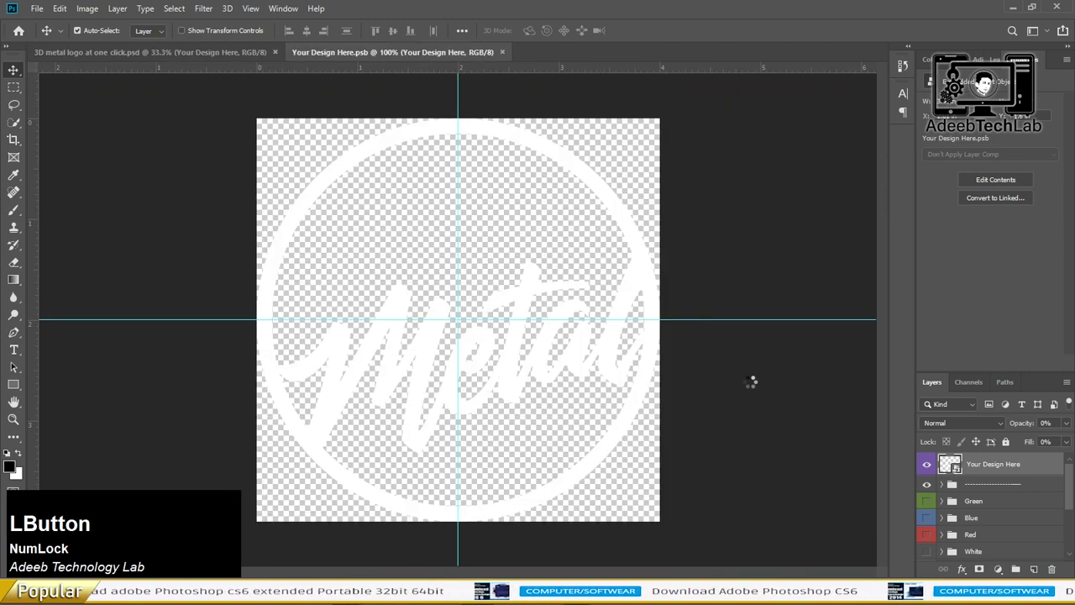
click(674, 328)
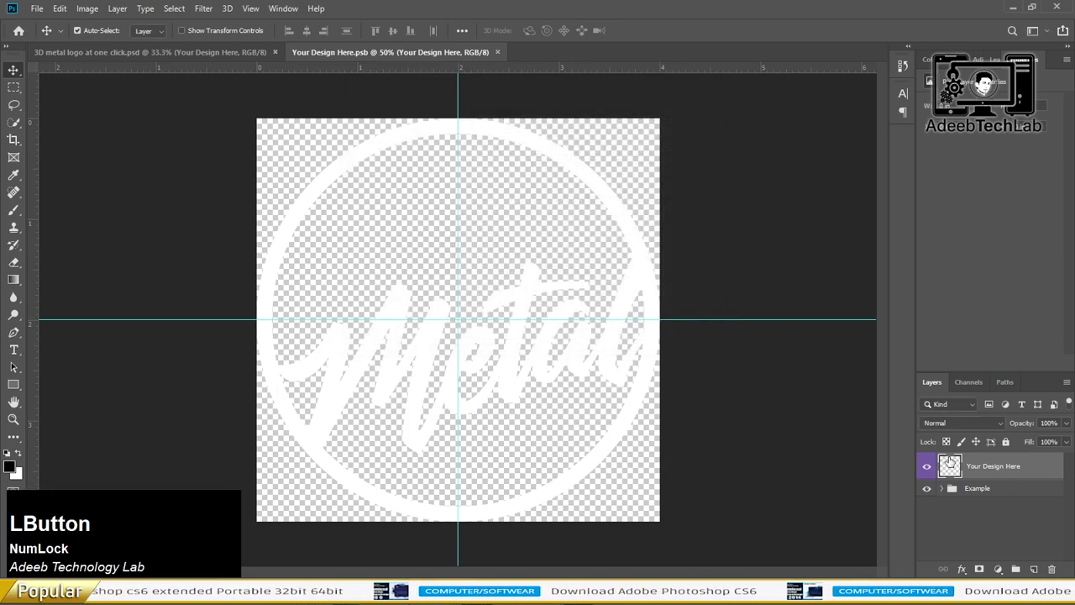
key(Delete)
key(alt+Tab)
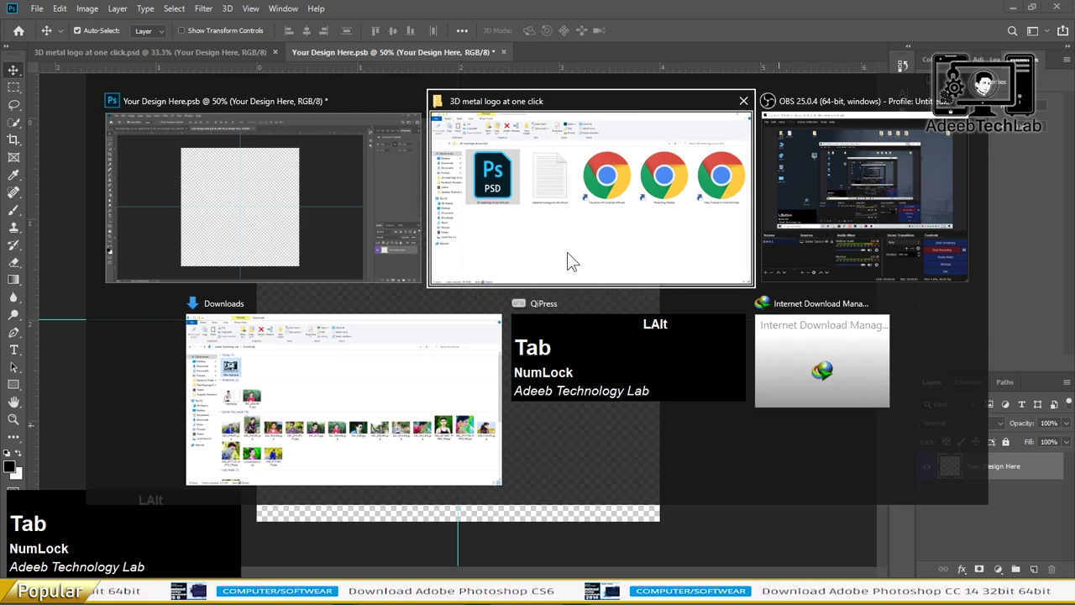
Select ATLab (1).png, ATLab.png and the Urdu name PNG in Downloads for dragging in.
key(super+e)
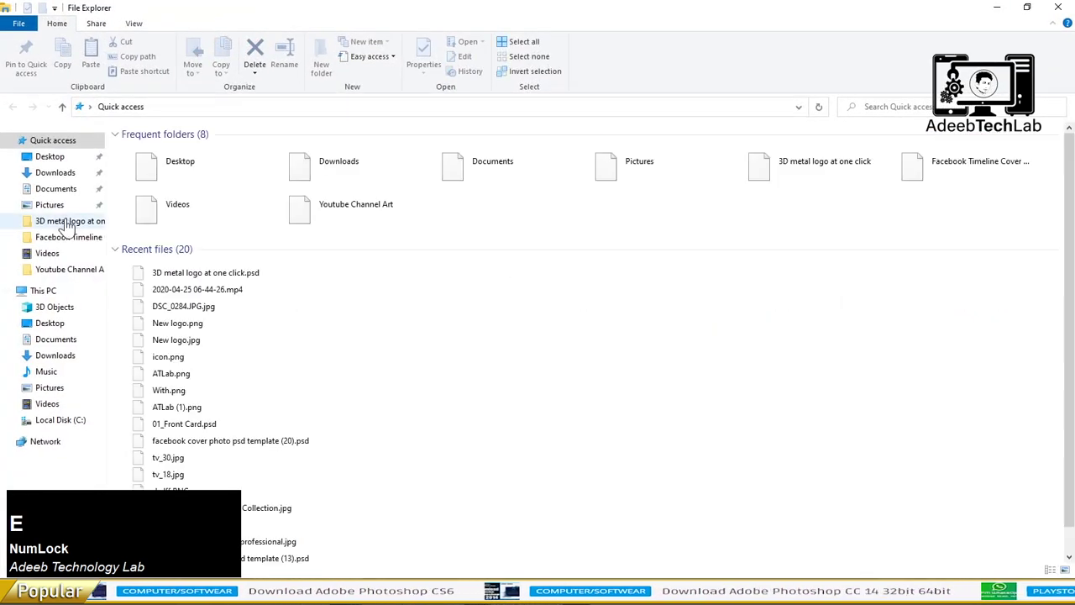
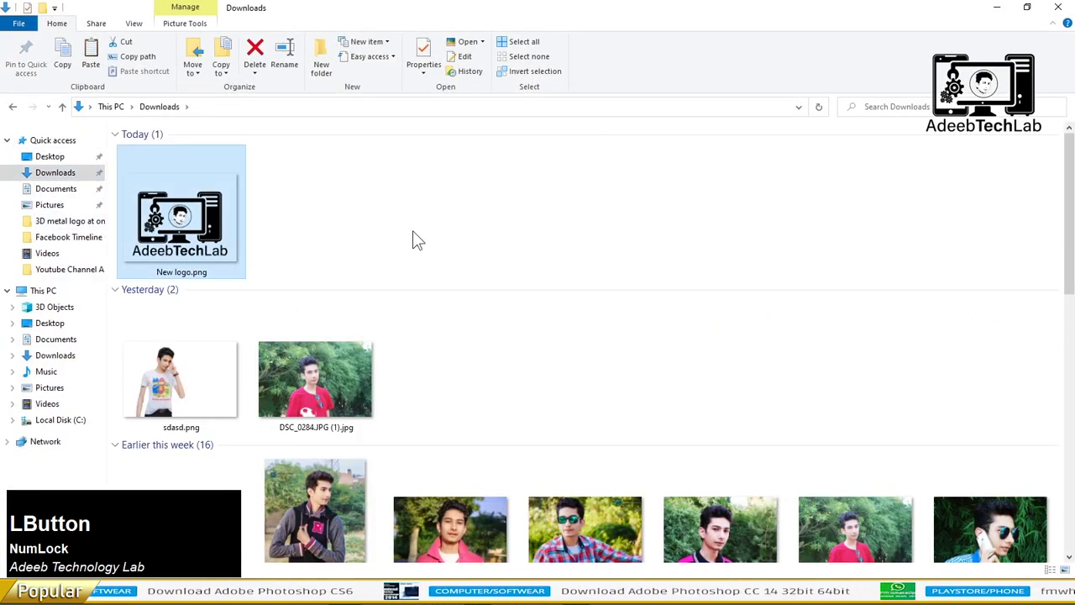
scroll(down, 3)
click(1015, 353)
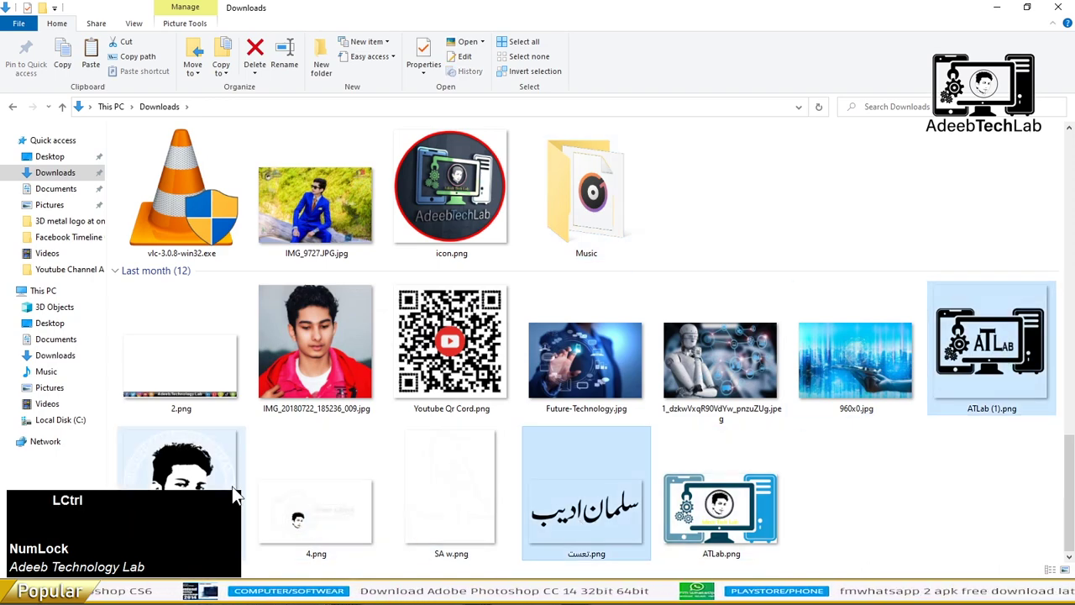
click(210, 475)
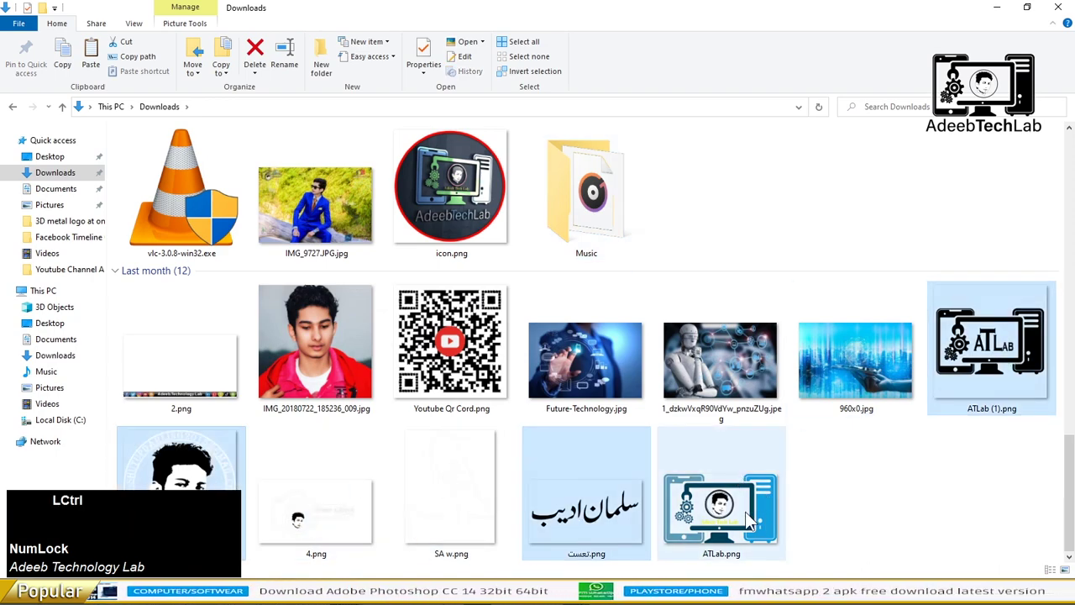
click(755, 521)
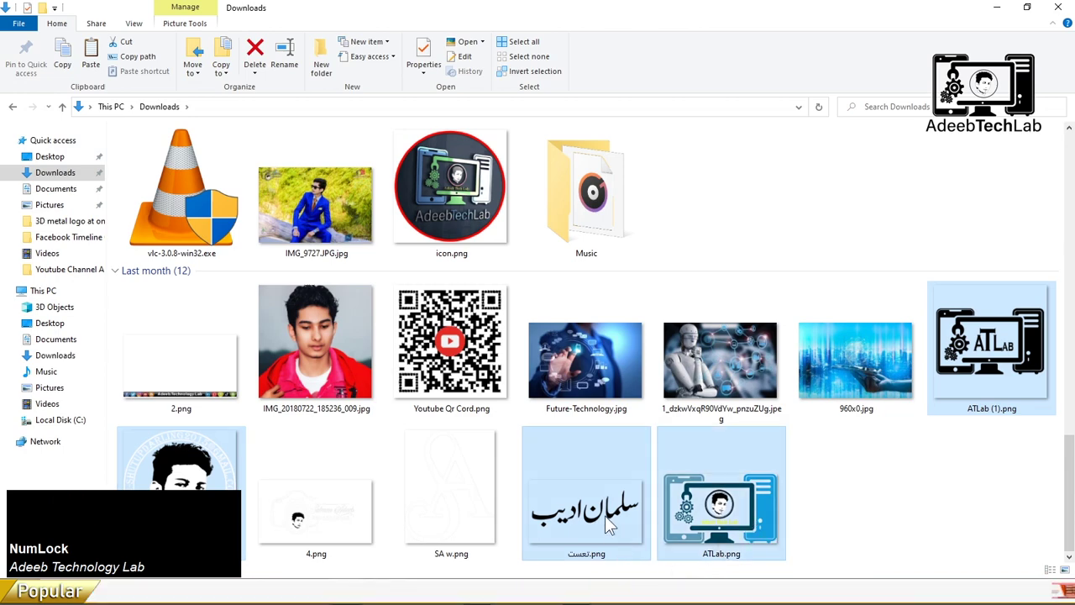
Place the calligraphy, ATLab, New logo, ATLab (1) and With images as layers, shrinking ATLab to fit.
click(610, 522)
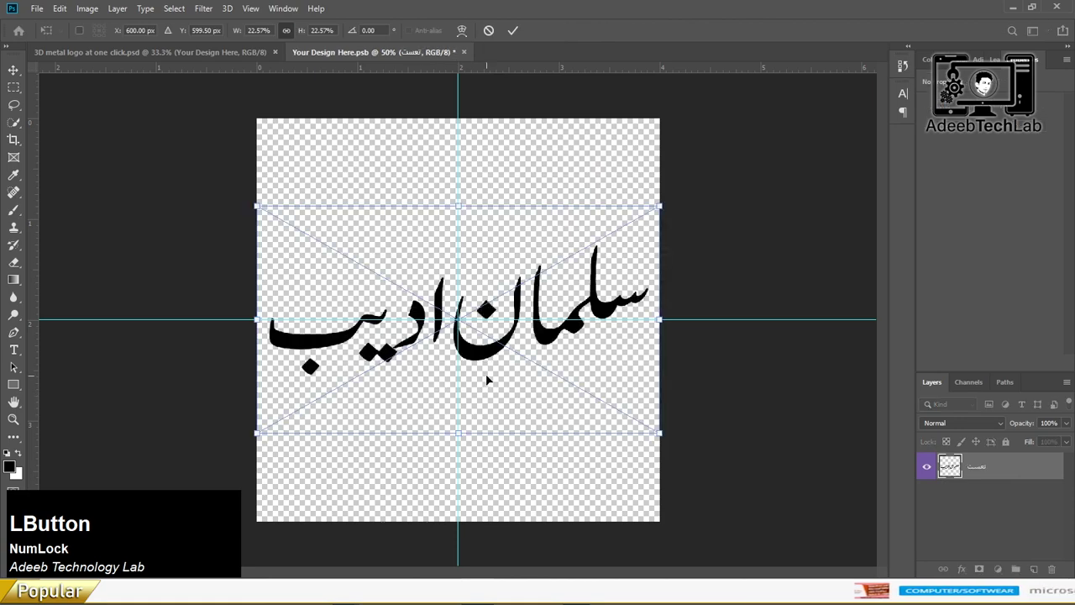
key(Return)
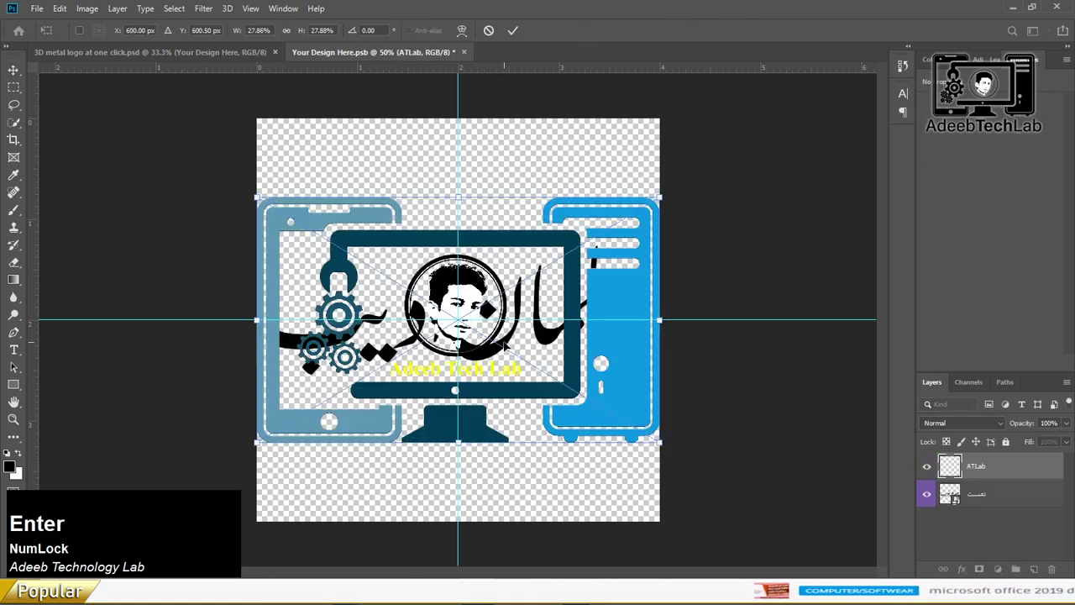
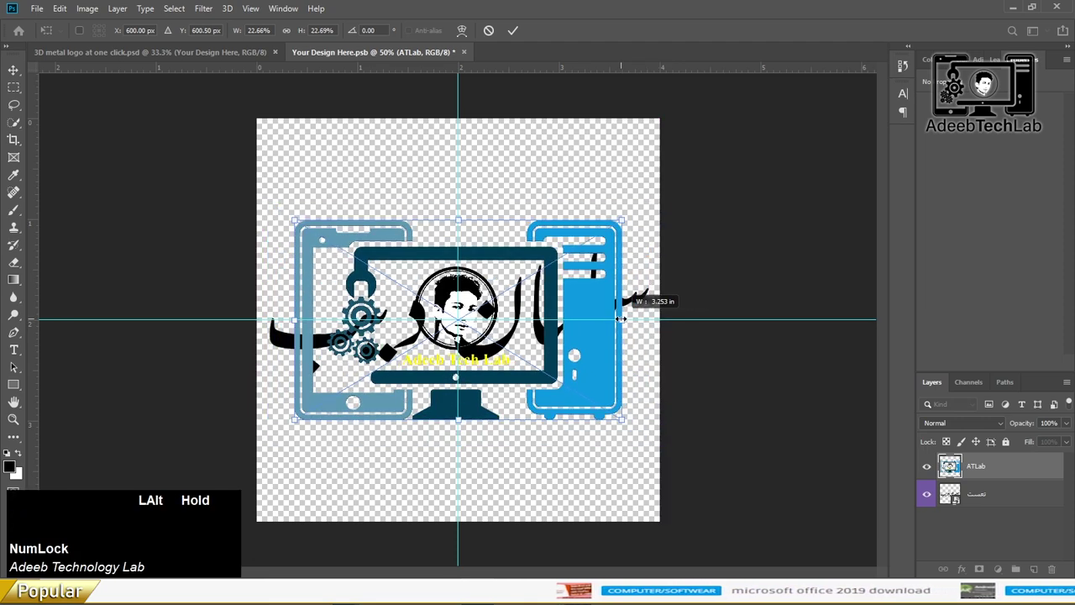
key(Return)
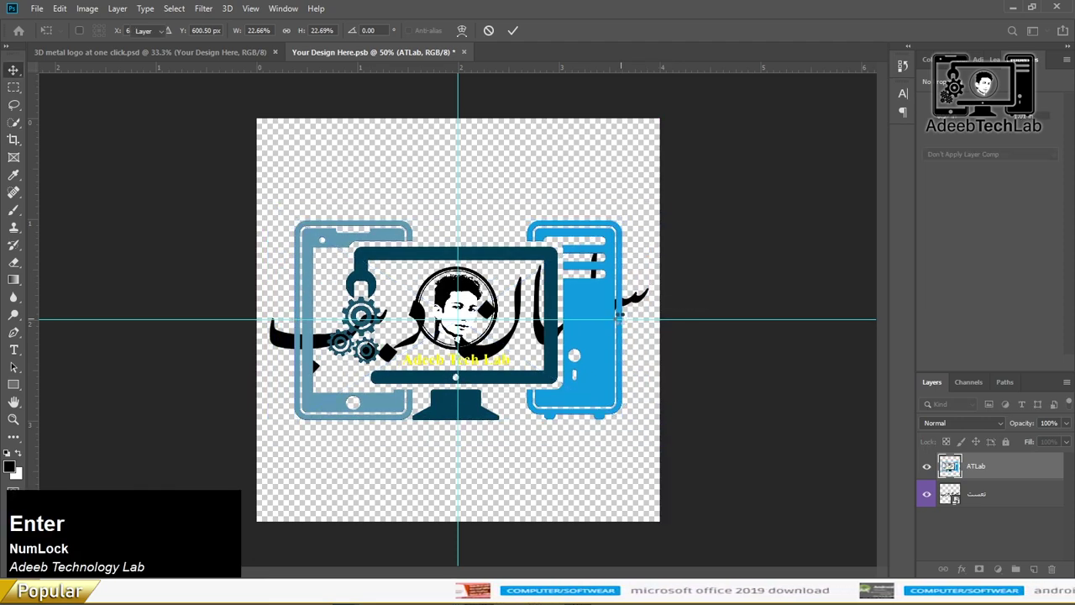
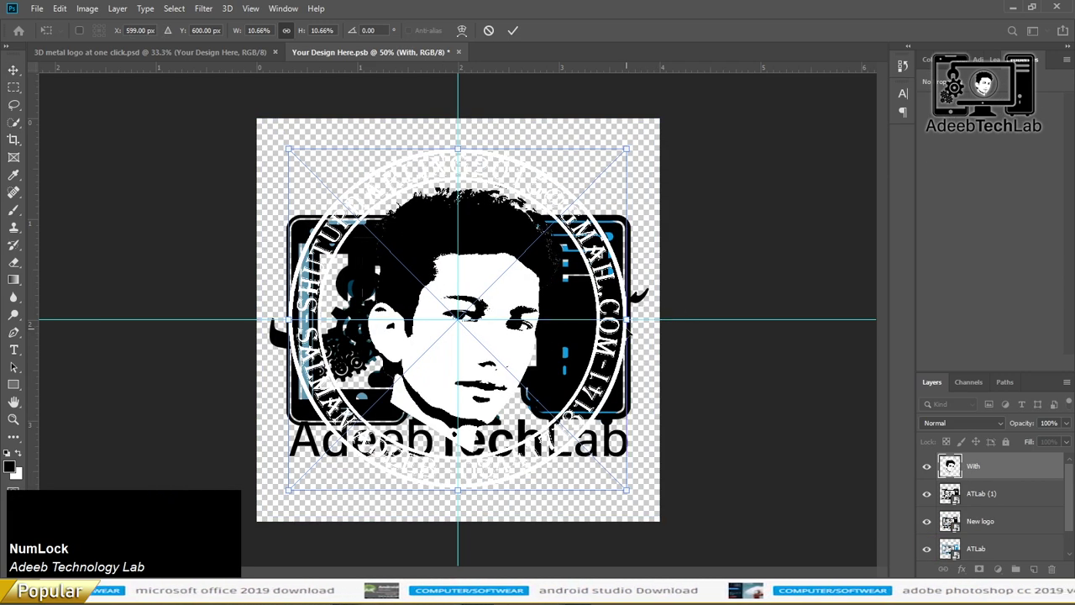
key(Return)
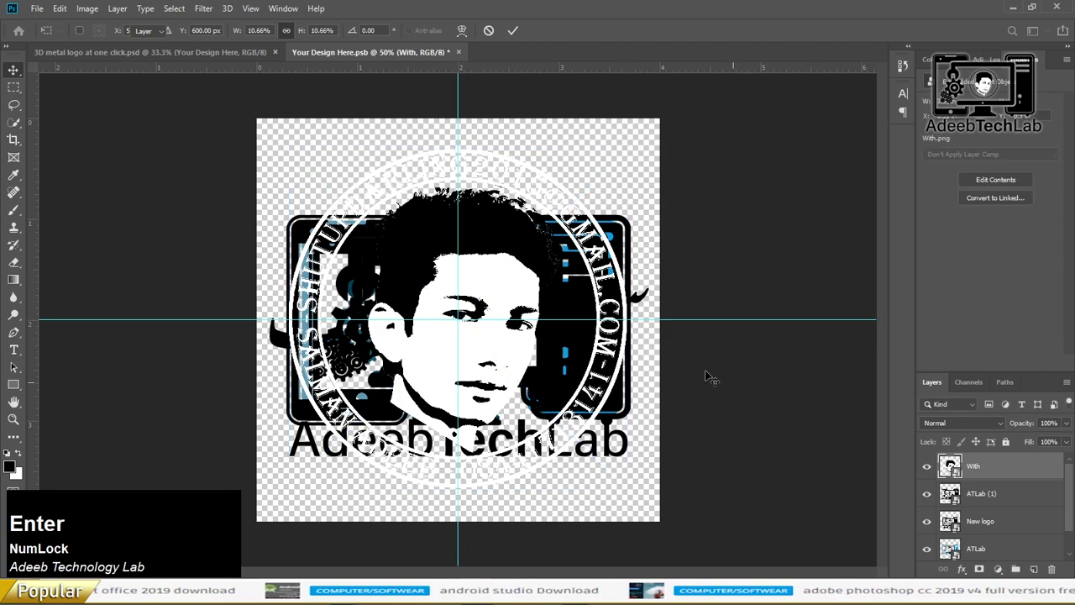
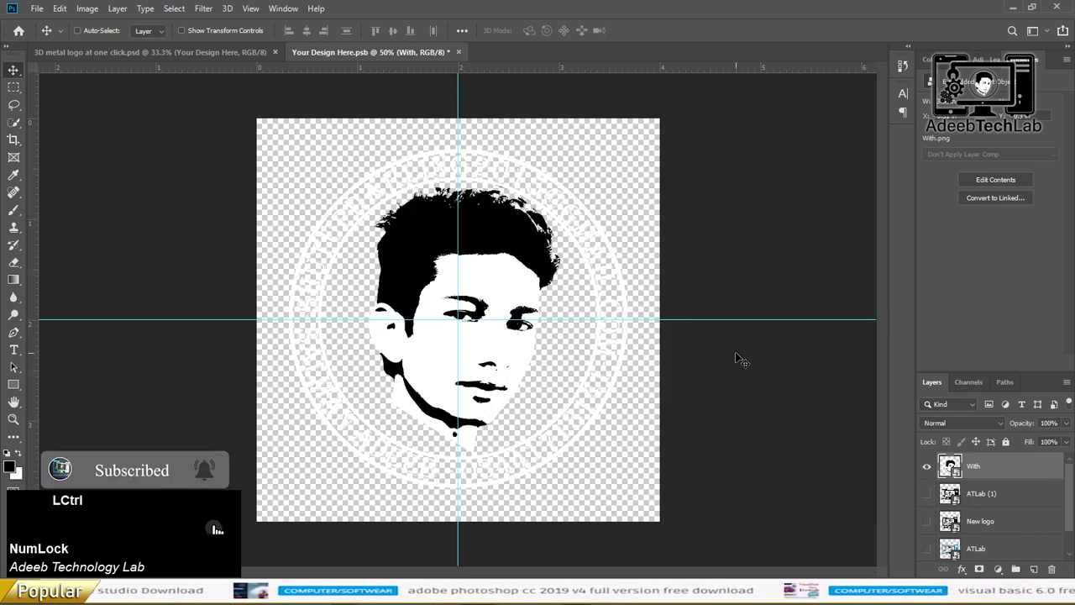
Save the design with only the With portrait seal visible and preview it as a silver emblem.
key(ctrl+s)
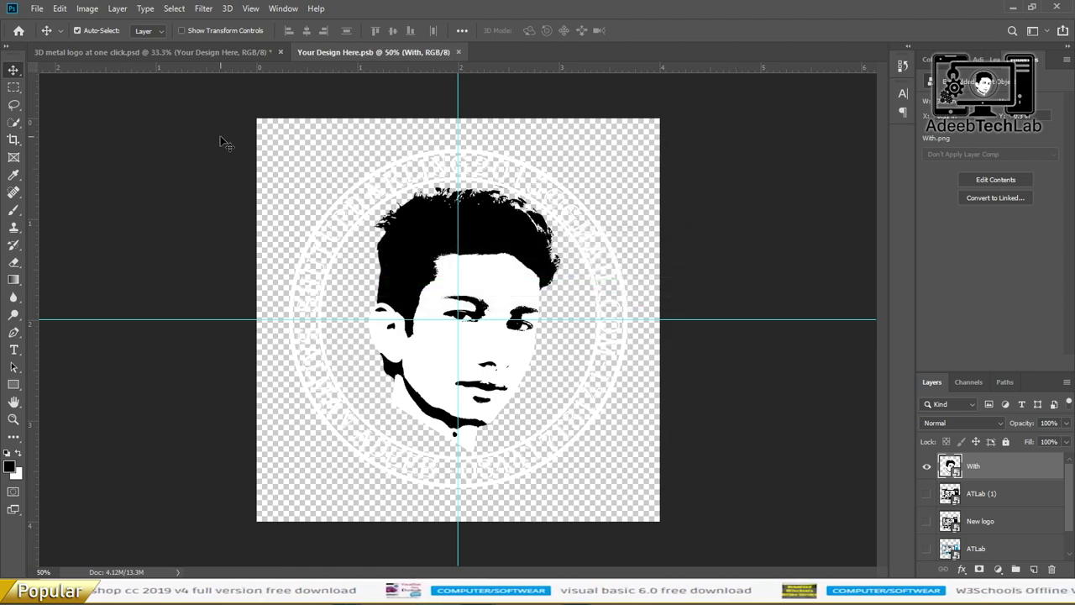
click(209, 61)
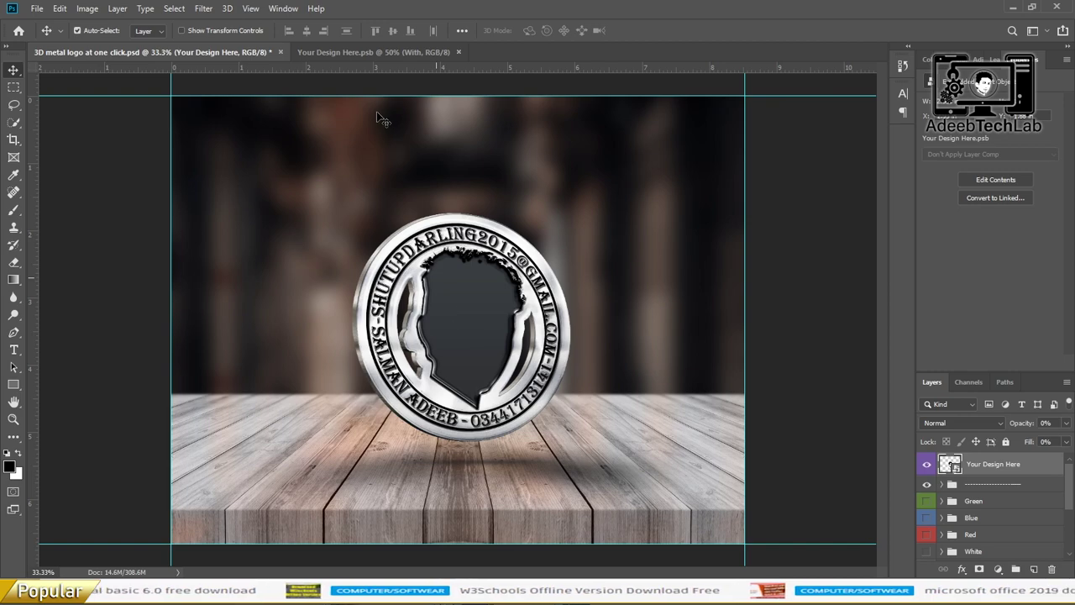
click(358, 54)
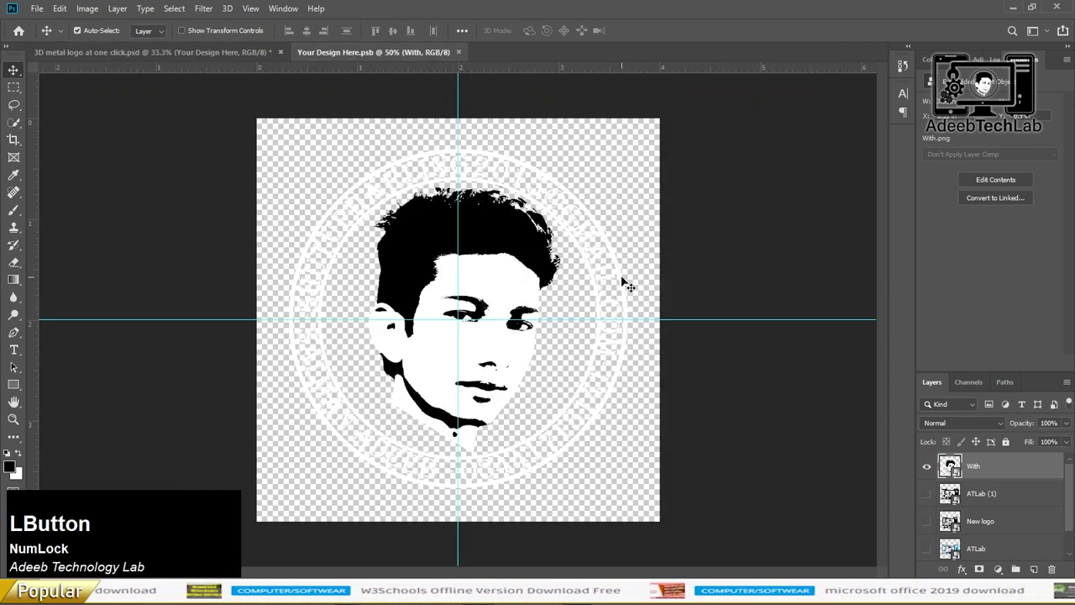
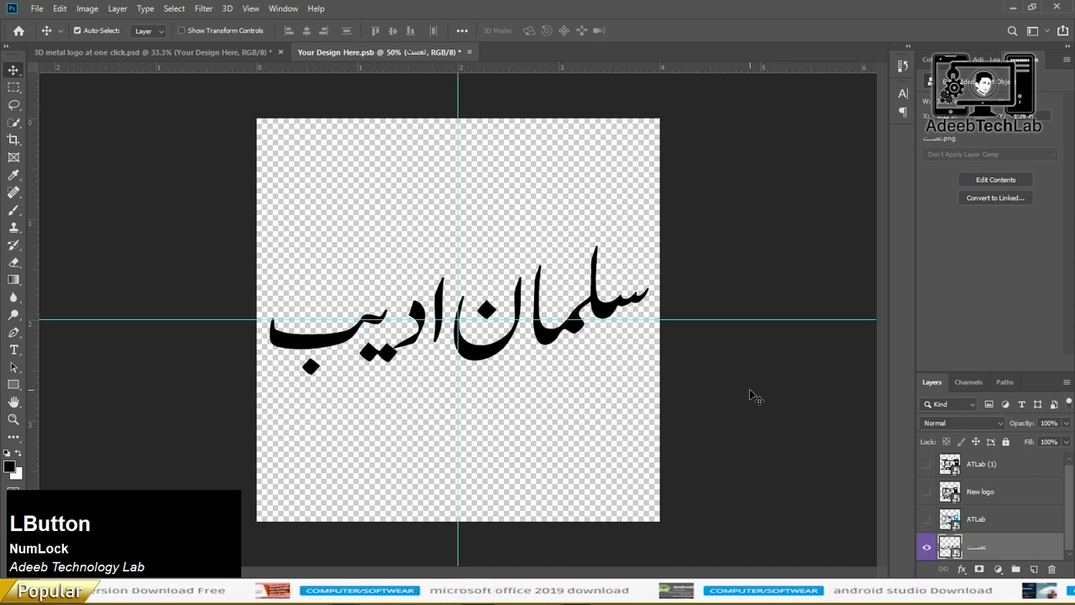
Save the Urdu calligraphy design, preview it as a silver emblem, then delete that layer.
key(s)
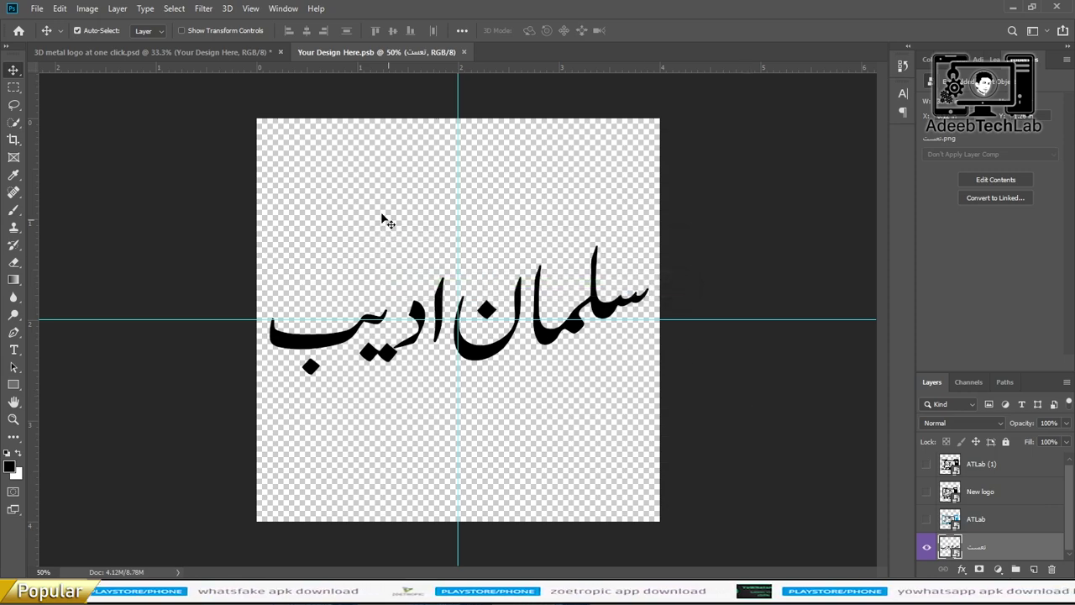
key(s)
click(201, 61)
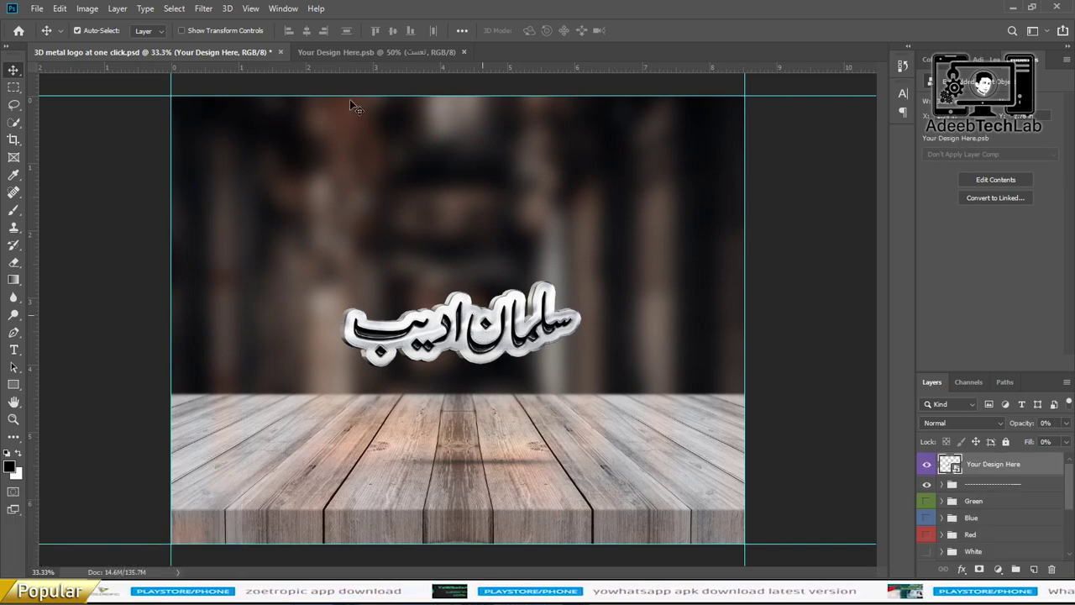
click(378, 64)
key(Delete)
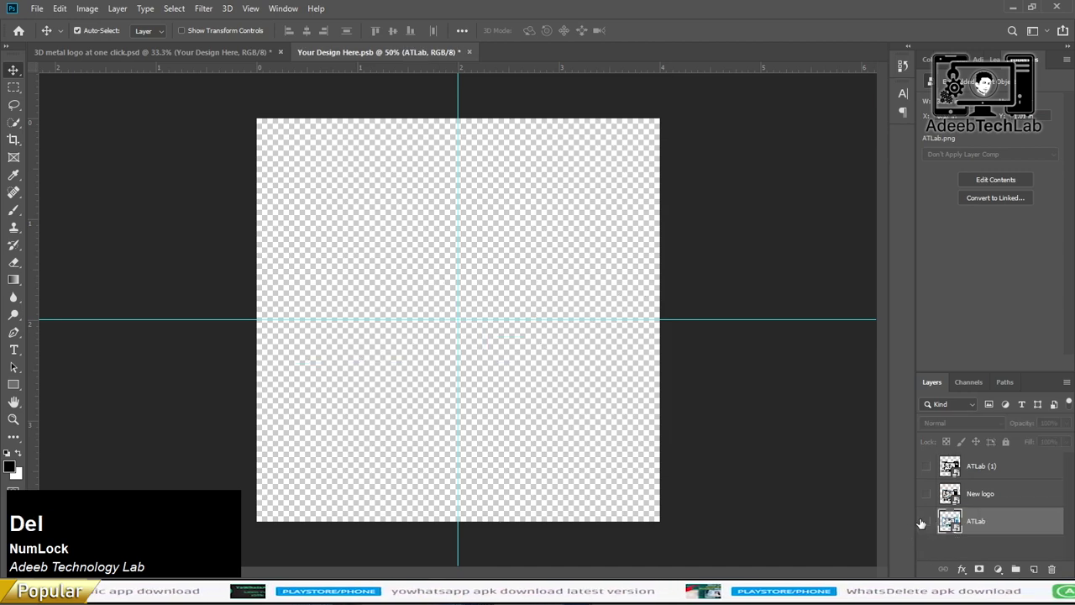
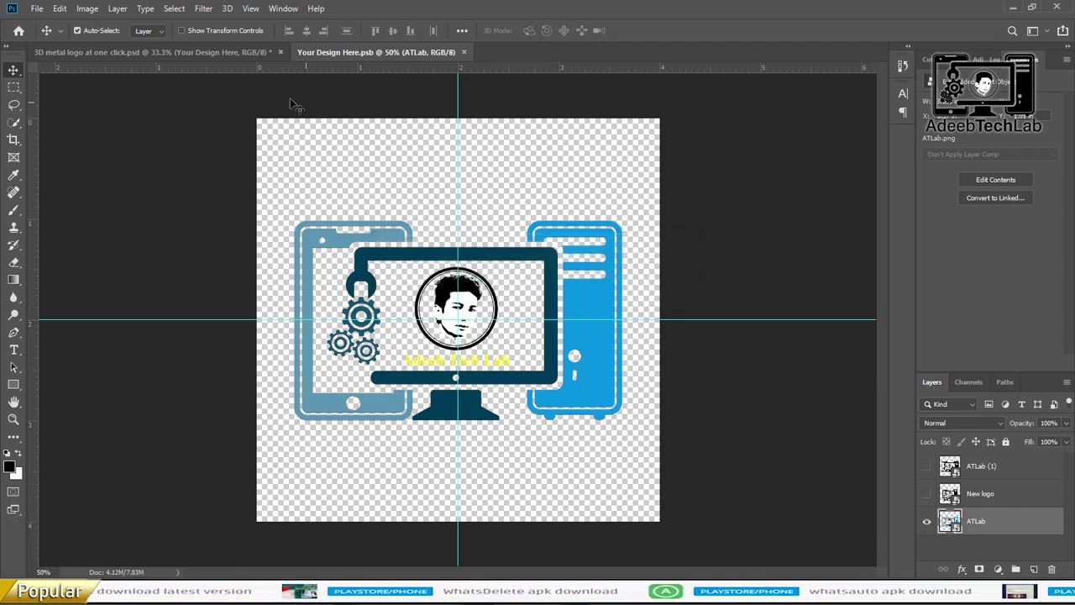
Delete the New logo layer, save, and preview the remaining design in the mockup.
click(244, 64)
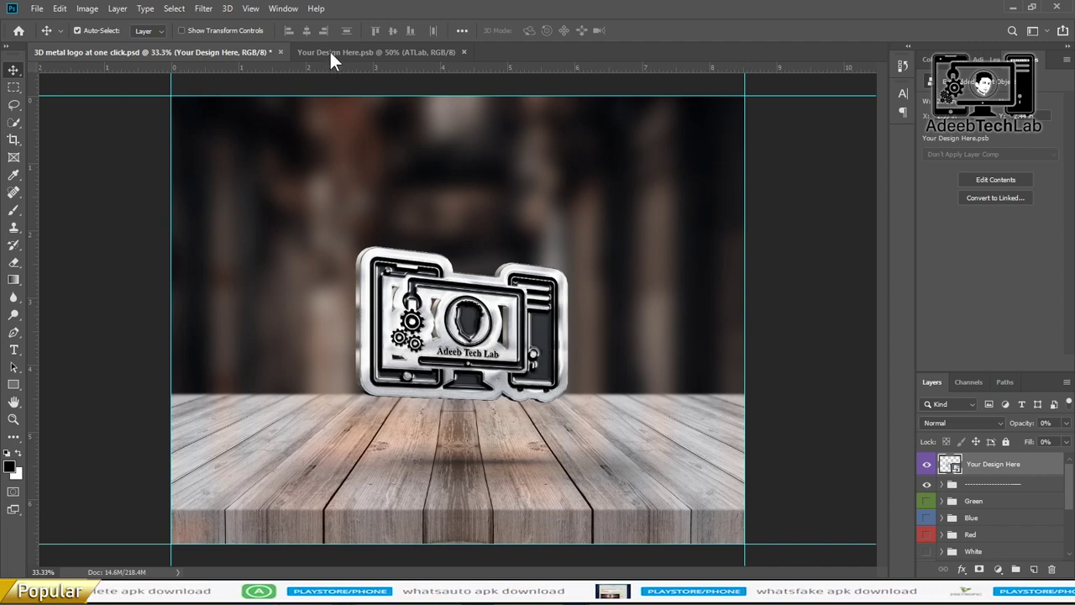
click(342, 63)
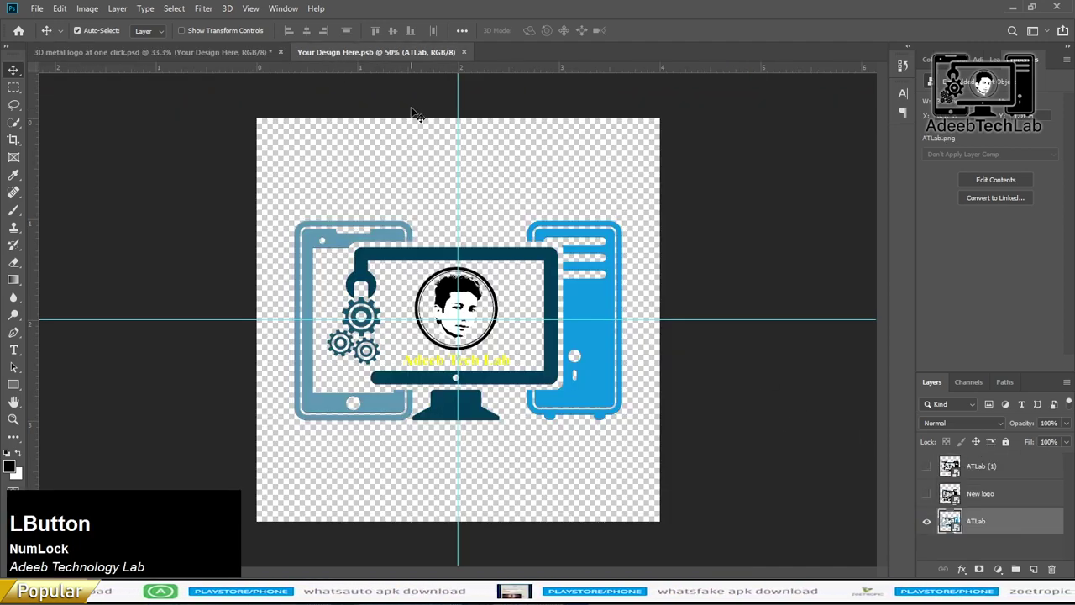
key(Delete)
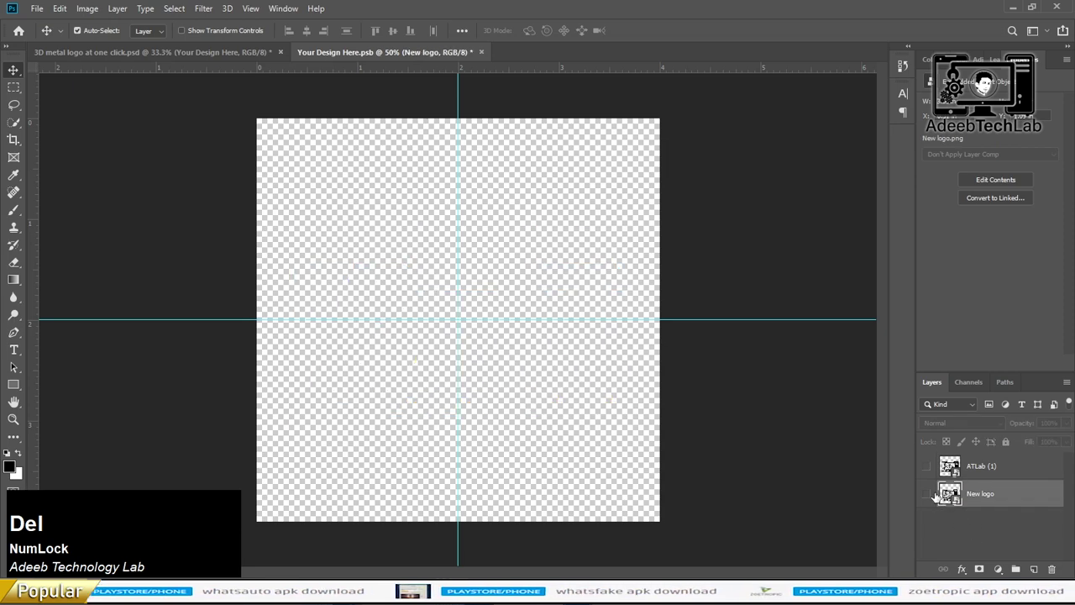
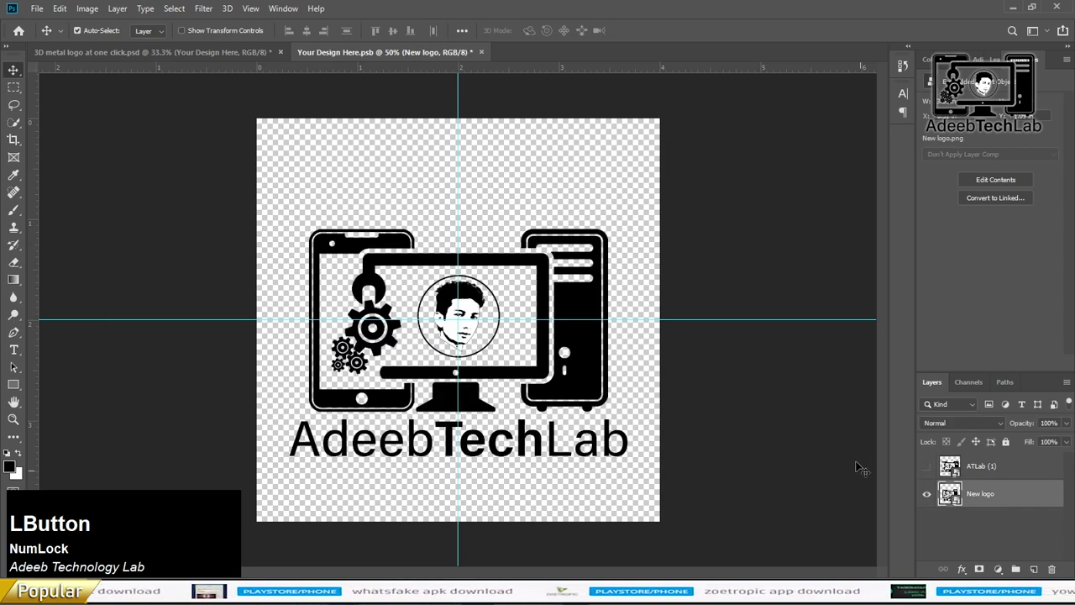
key(ctrl+s)
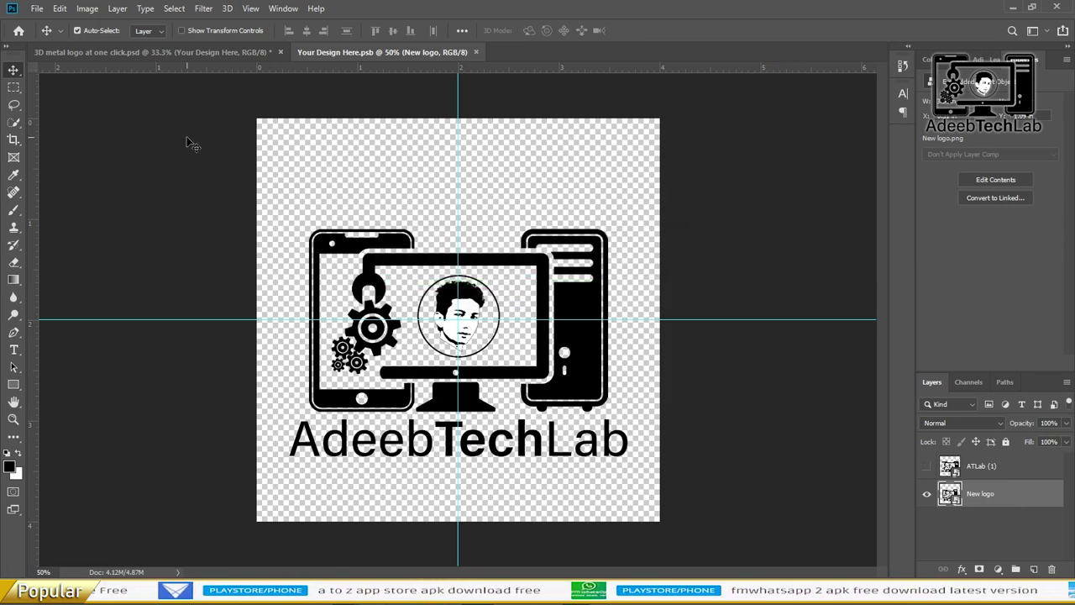
click(194, 55)
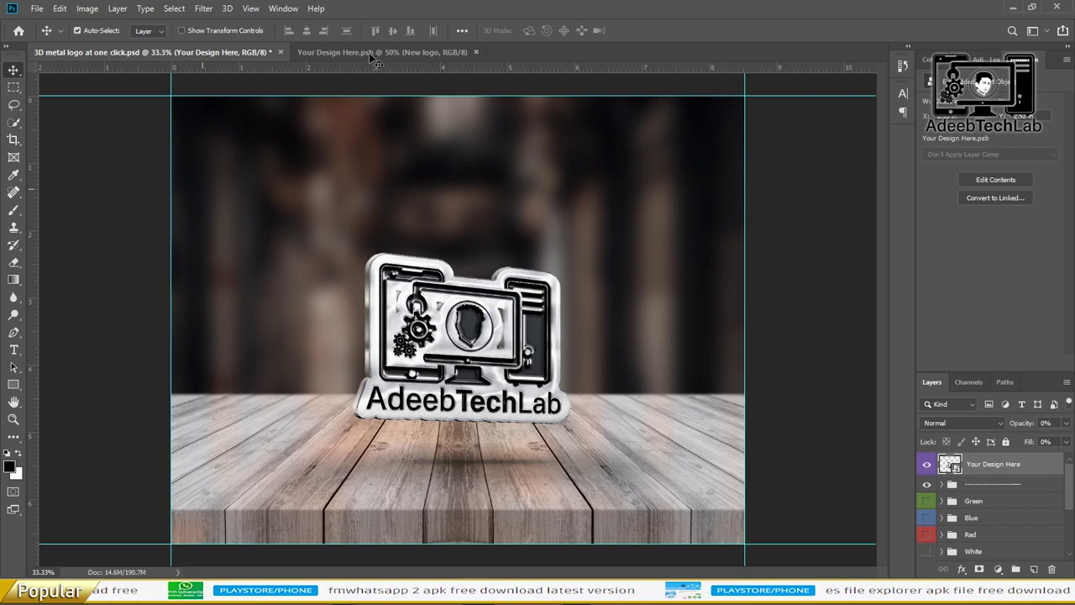
Save with the ATLab (1) logo shown and check its silver emblem in the mockup.
click(753, 431)
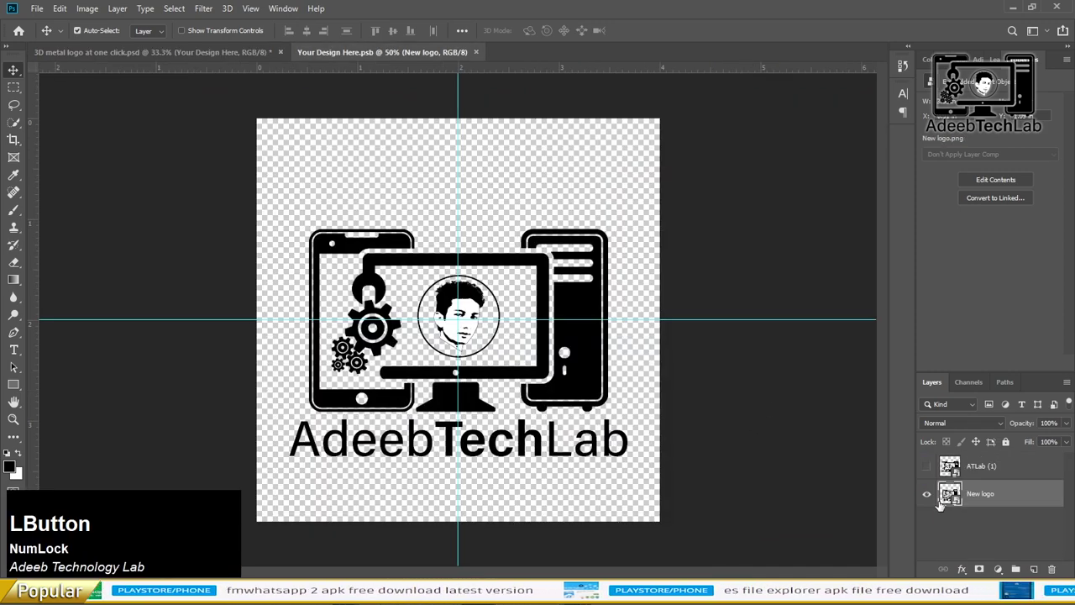
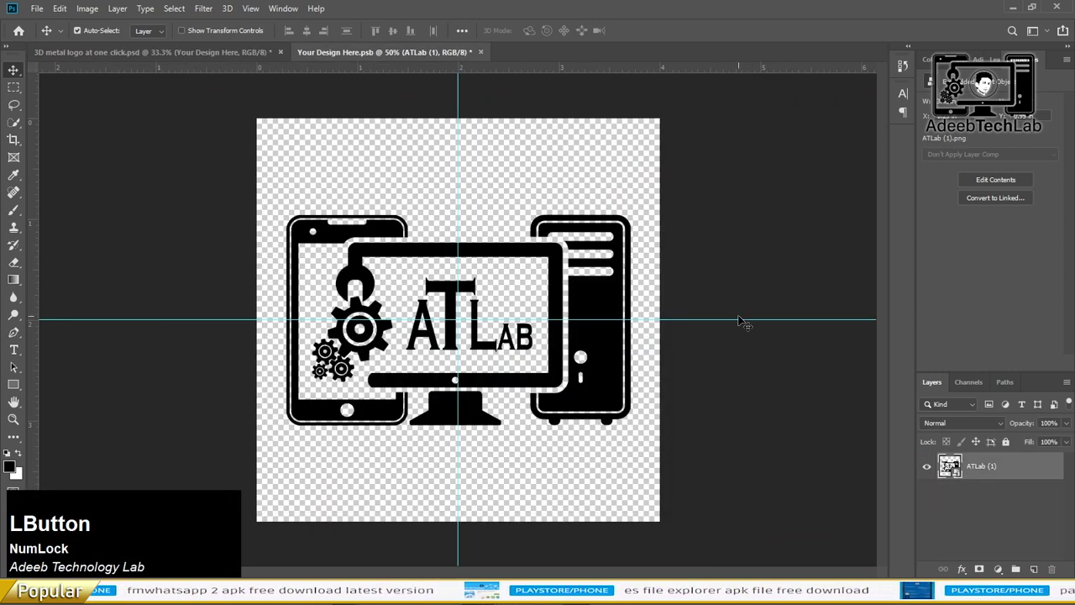
key(ctrl+s)
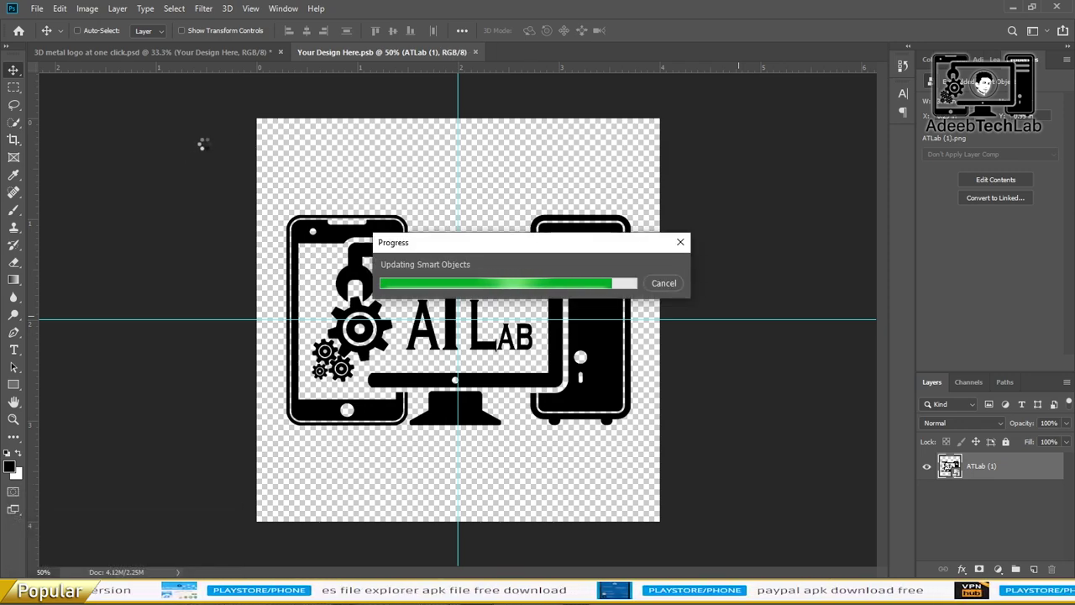
click(210, 61)
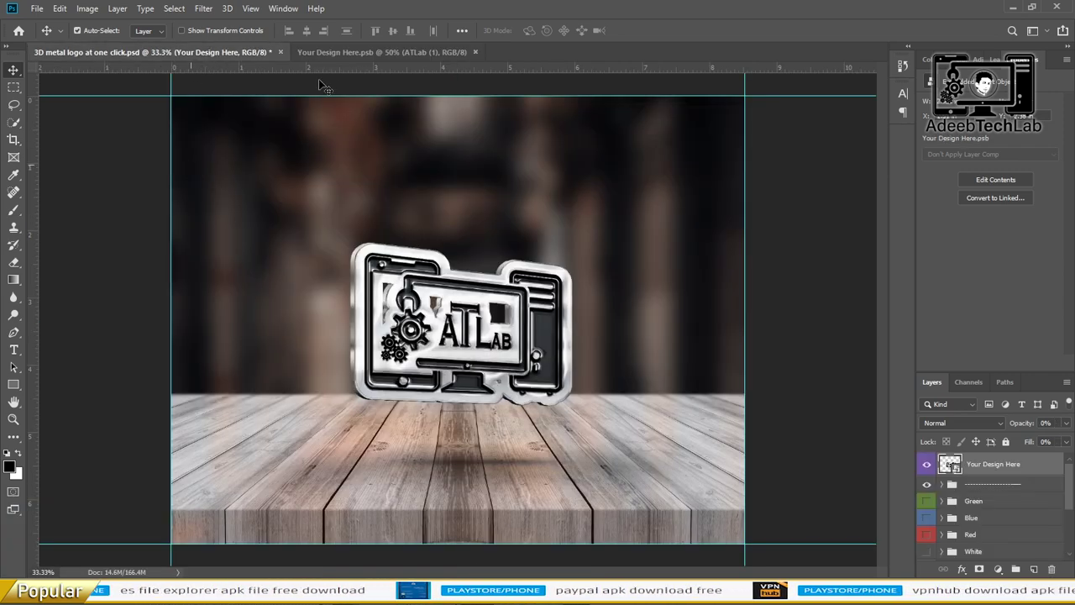
click(365, 58)
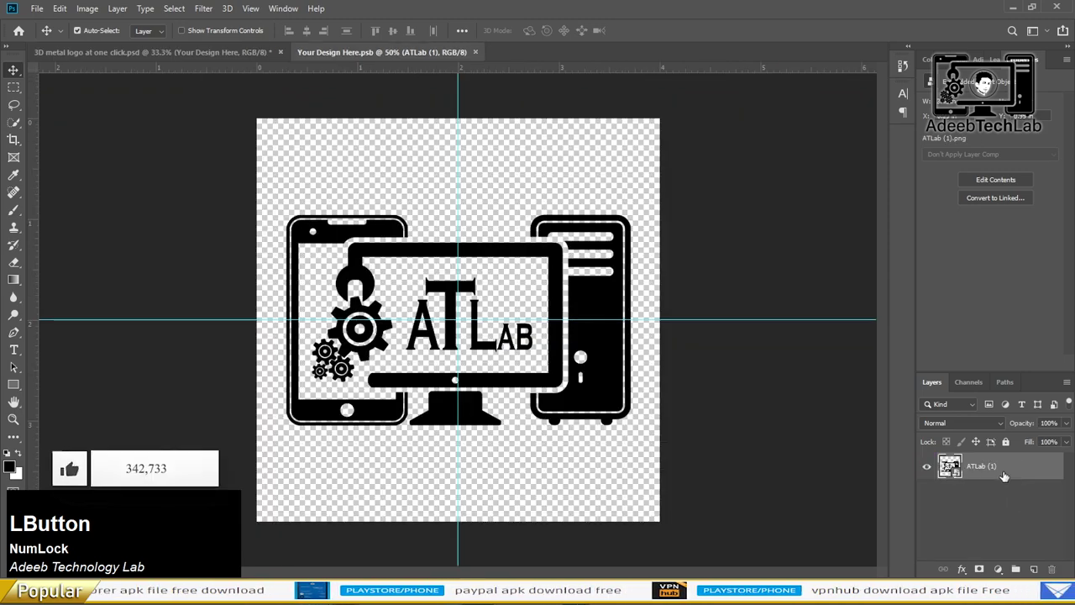
Replace ATLab (1) with the With portrait seal and pick the Ellipse shape for a white centre circle.
key(Delete)
key(Return)
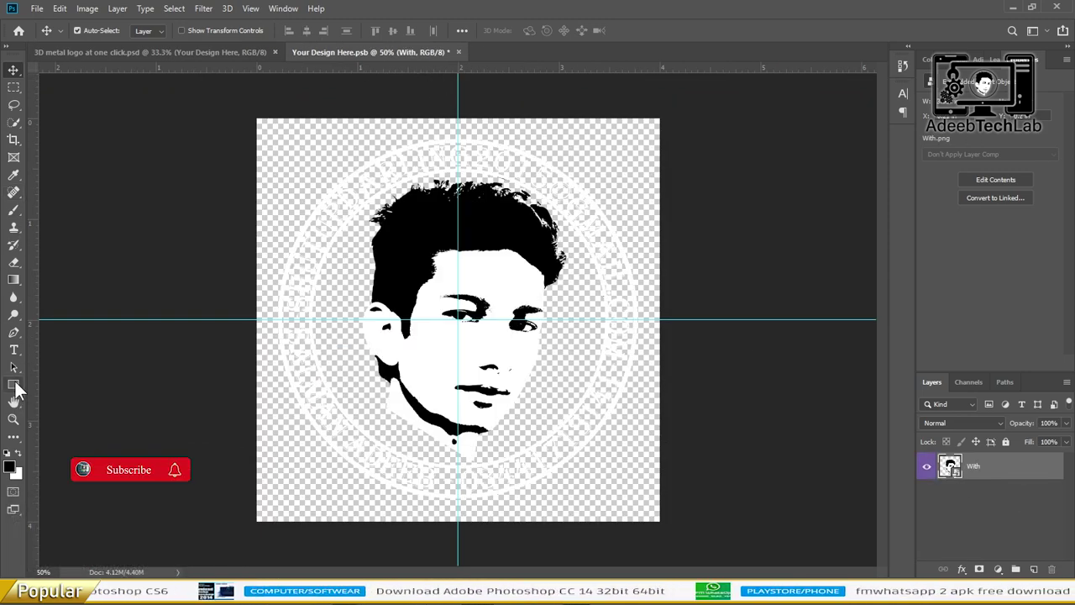
click(25, 391)
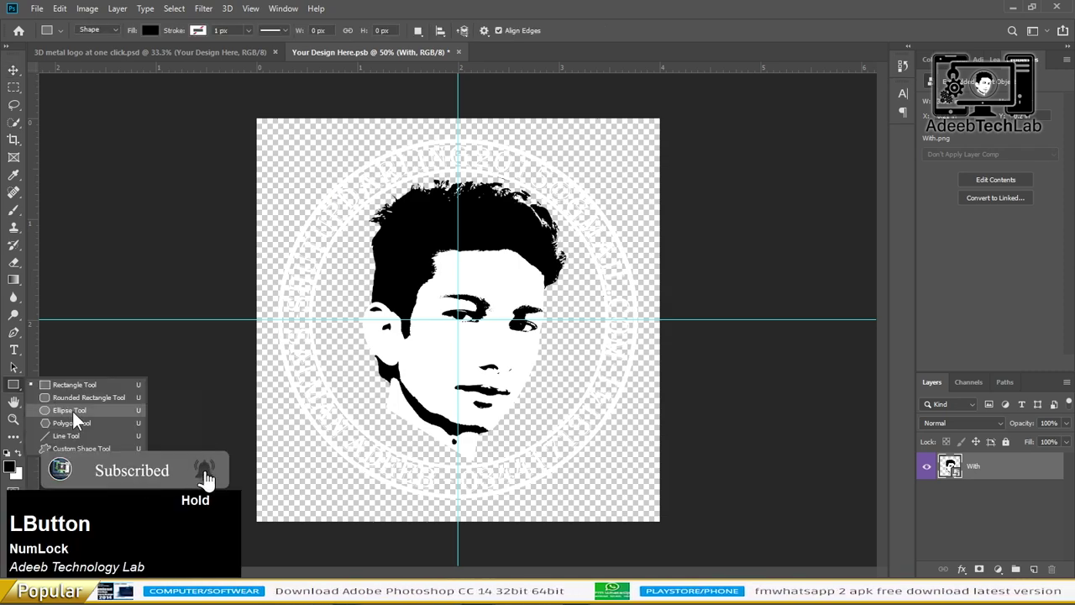
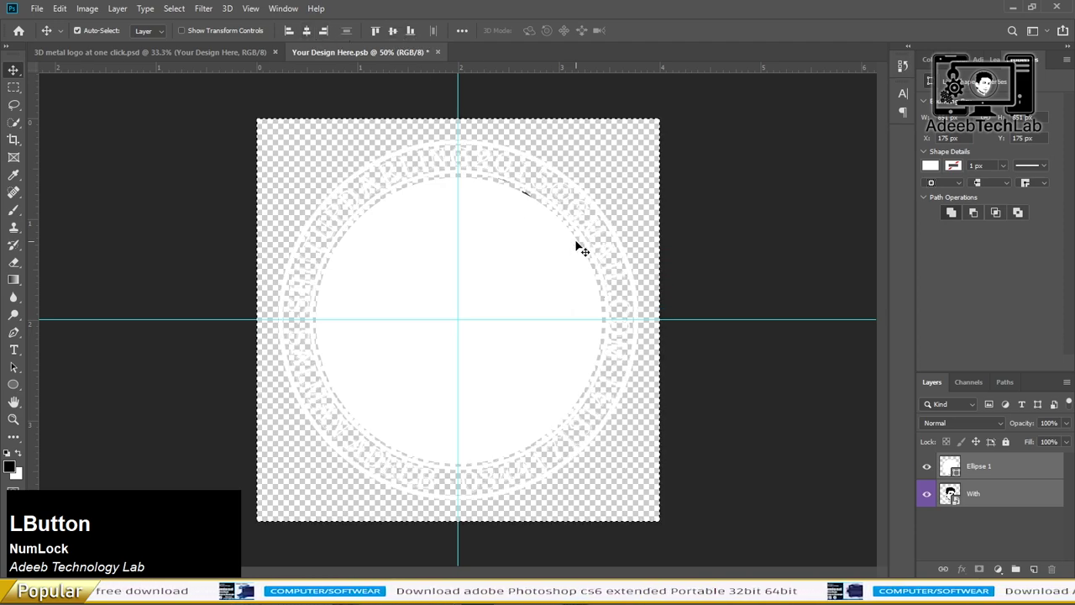
Select the Ellipse 1 area and erase the portrait inside it, leaving only the lettered ring.
key(ctrl+d)
click(539, 284)
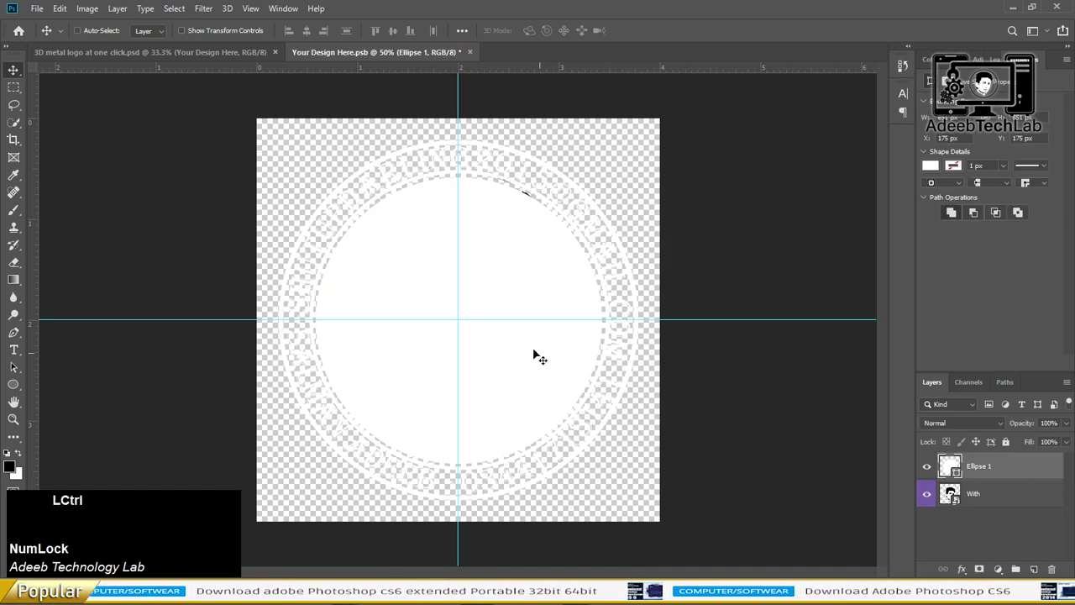
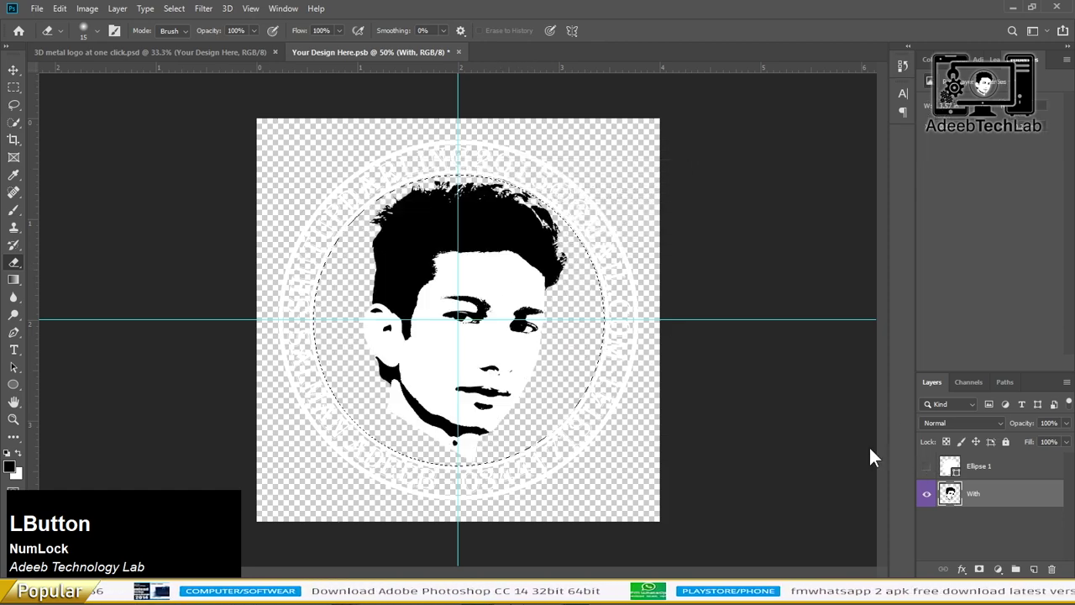
key(Delete)
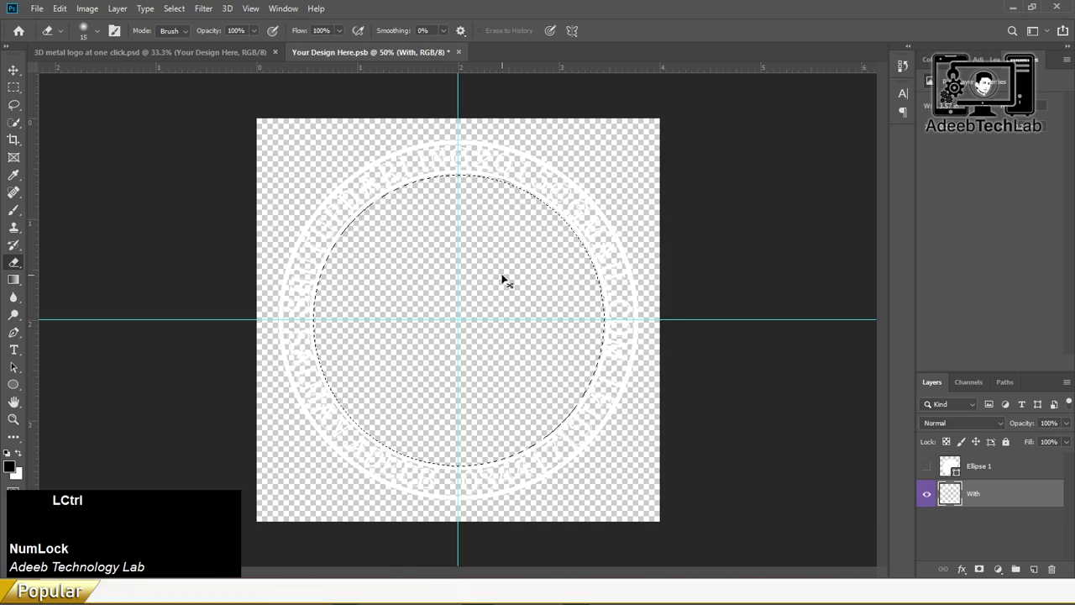
key(ctrl+d)
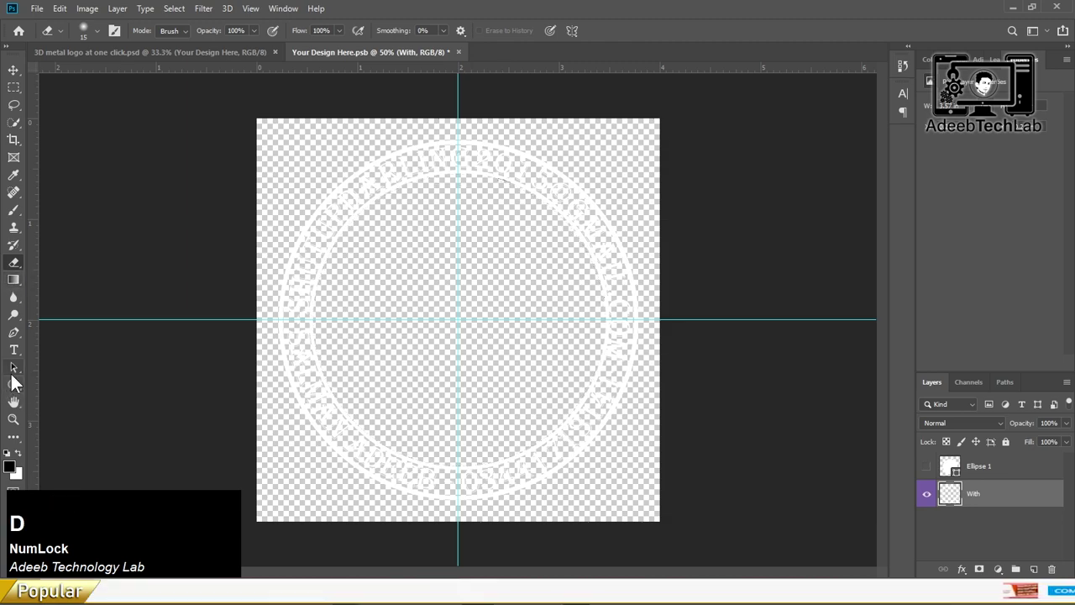
Enter adeeb, tech and lab on three lines at the ring centre, then save the design.
click(22, 360)
text(adeeb)
key(Return)
text(tech)
key(Return)
text(lab)
click(495, 38)
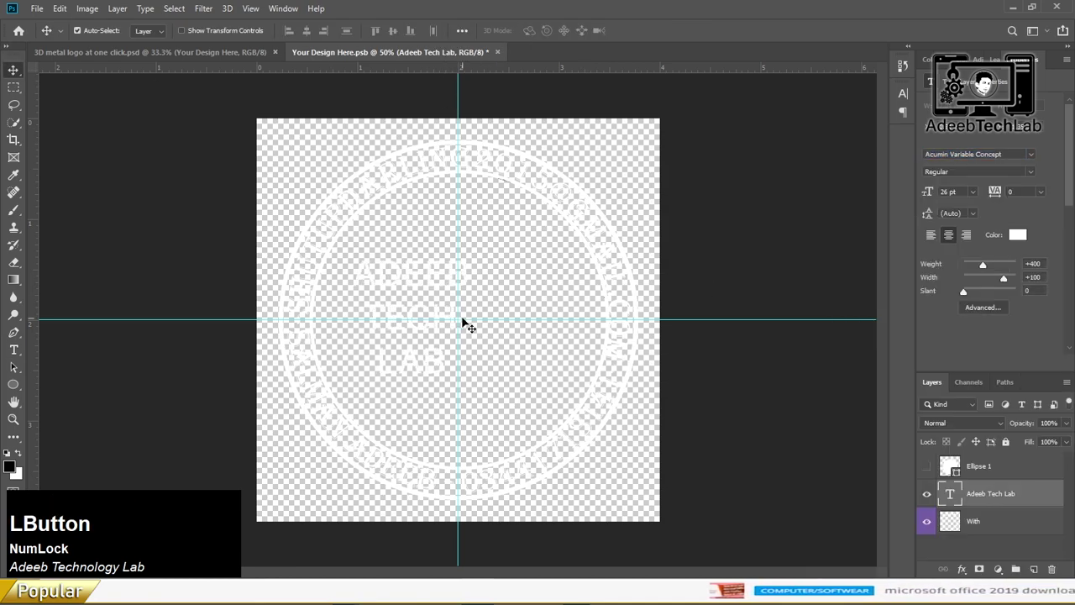
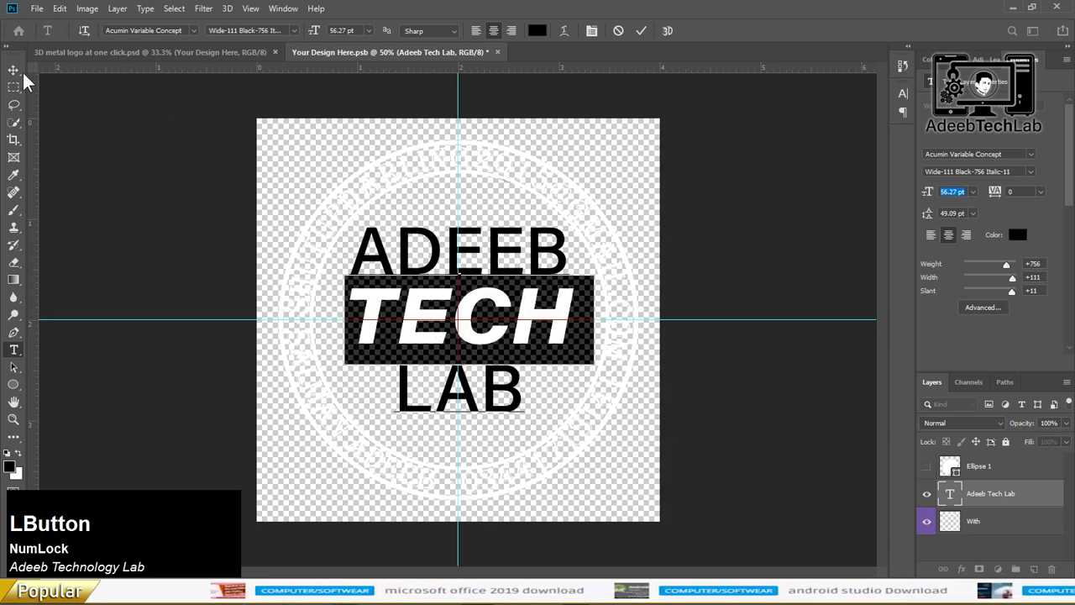
key(ctrl+s)
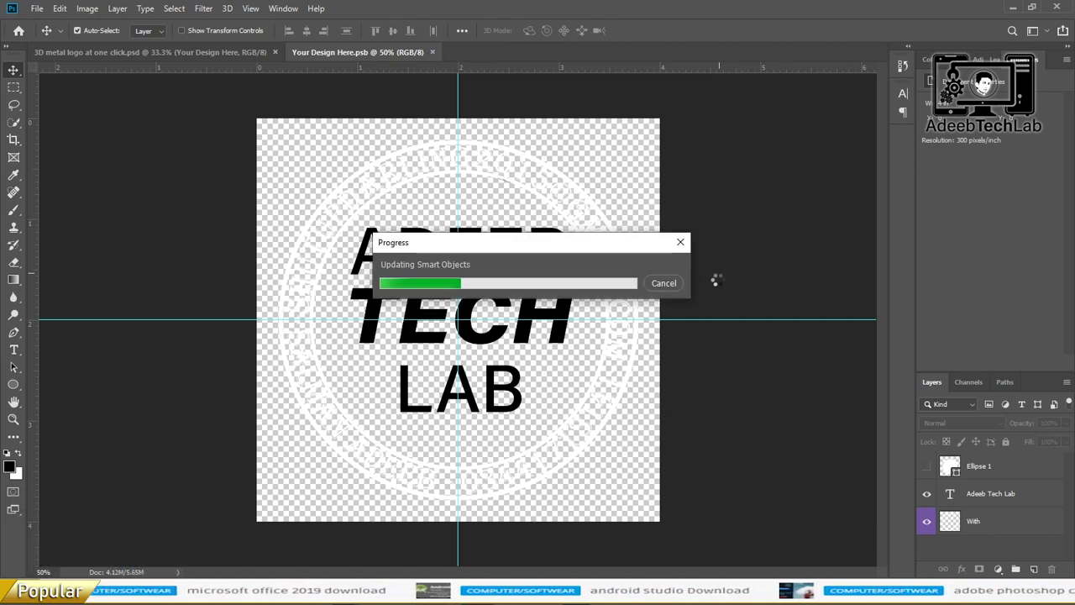
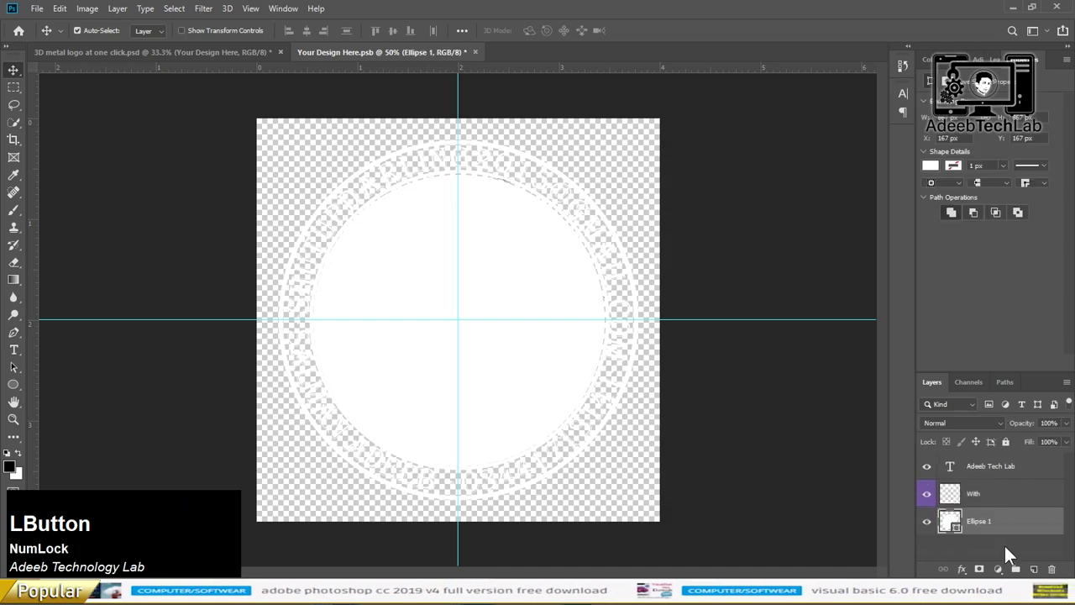
Save the design, check the silver emblem in the mockup tab, and return to the design.
key(s)
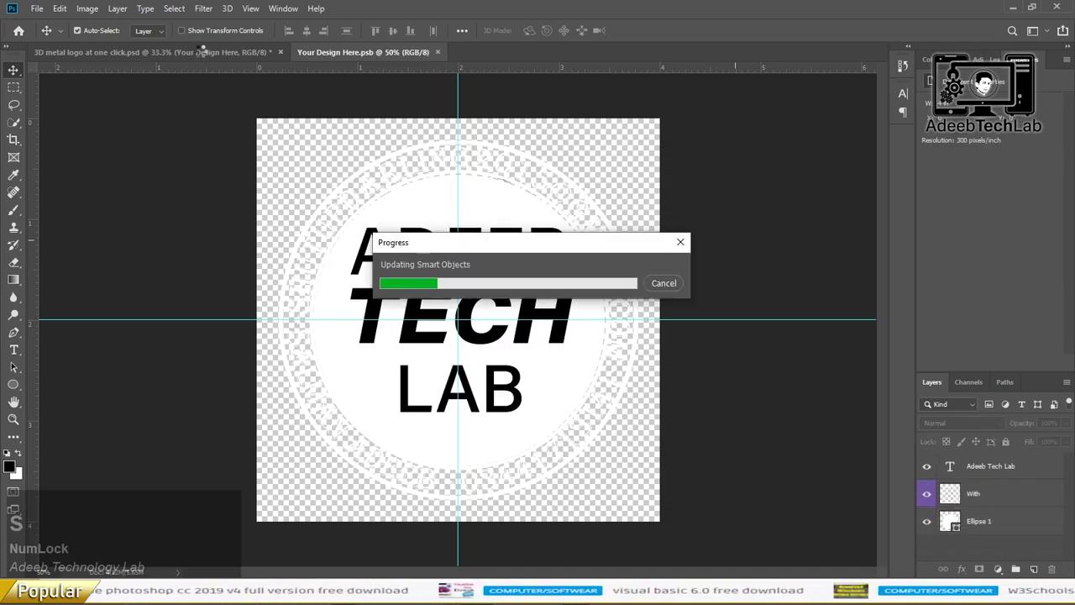
click(210, 60)
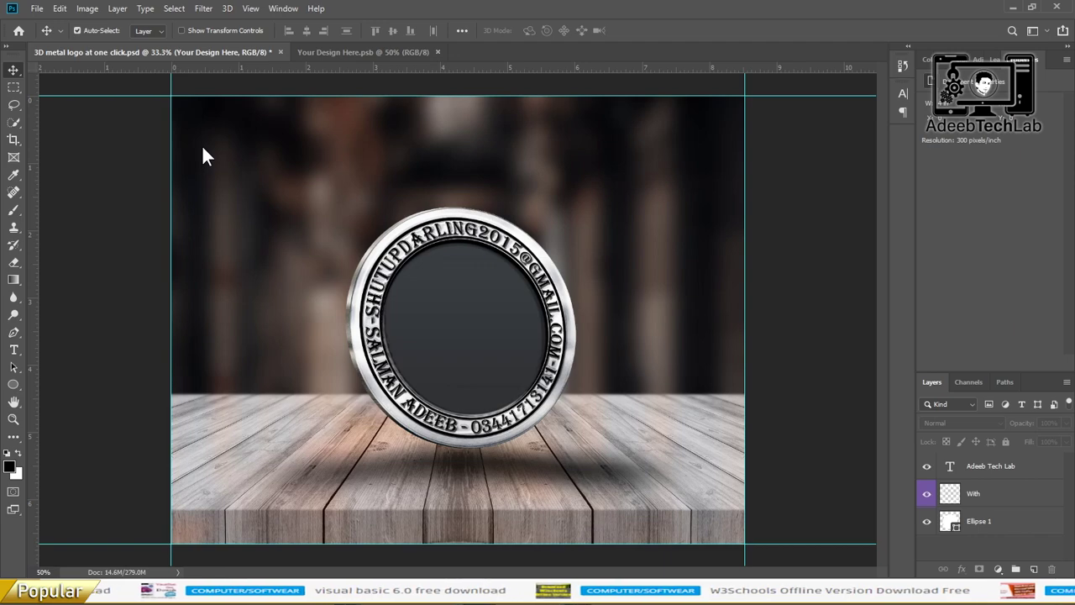
click(351, 60)
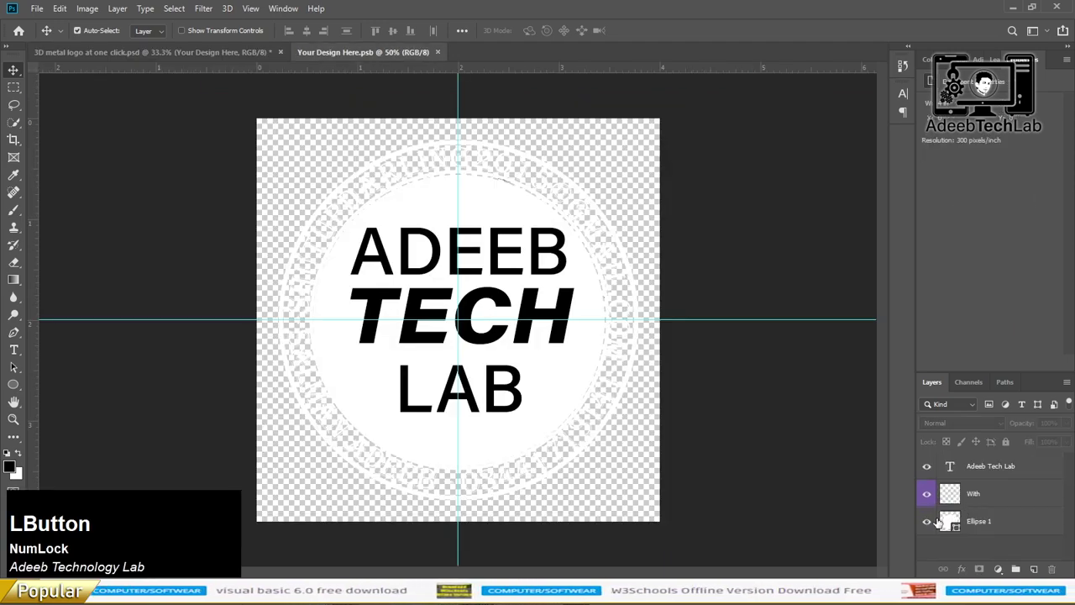
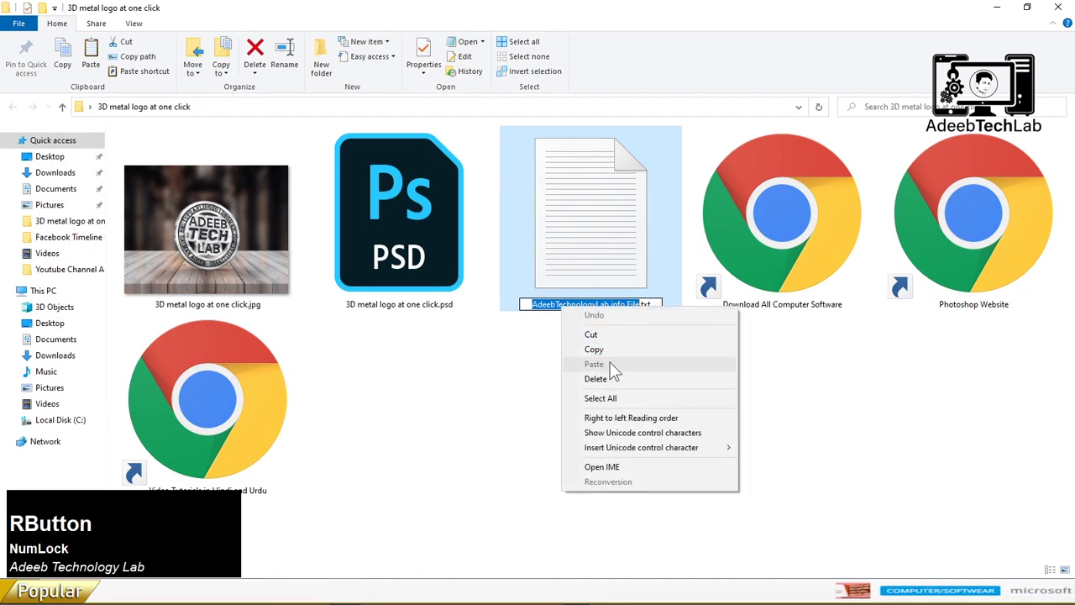
Close the project folder window and bring up options for the folder on the desktop.
click(615, 357)
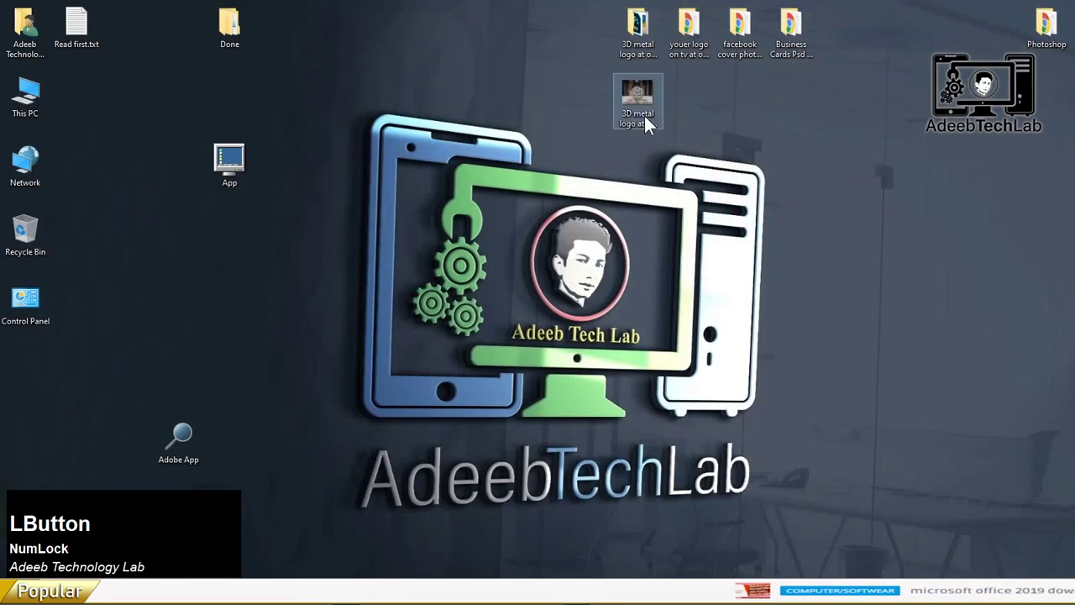
right_click(650, 40)
Choose Add to archive, paste the archive password, and start creating the ZIP.
click(711, 159)
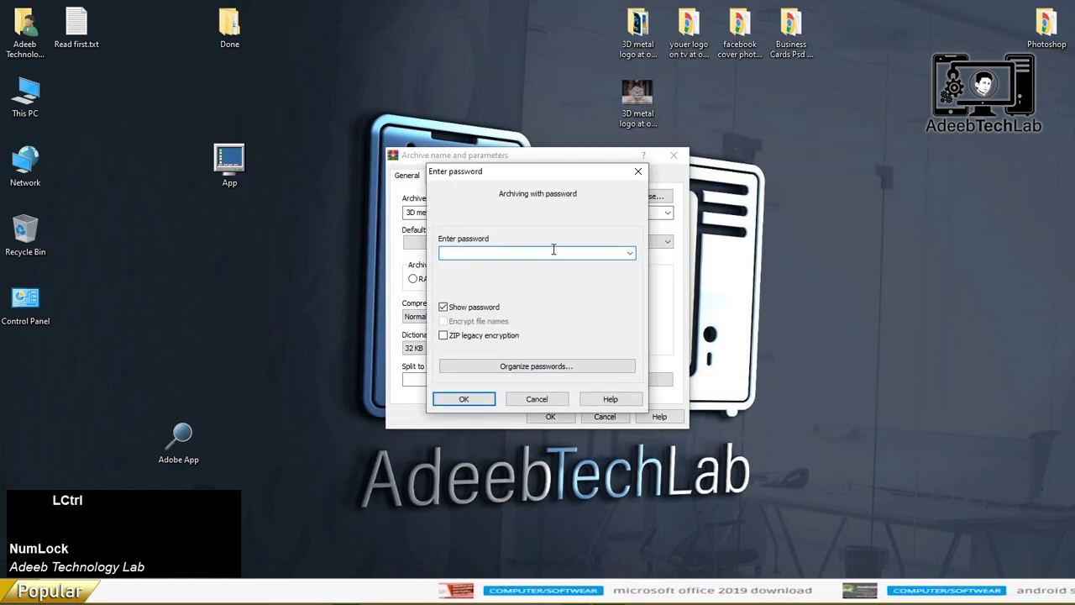
key(ctrl+v)
key(BackSpace)
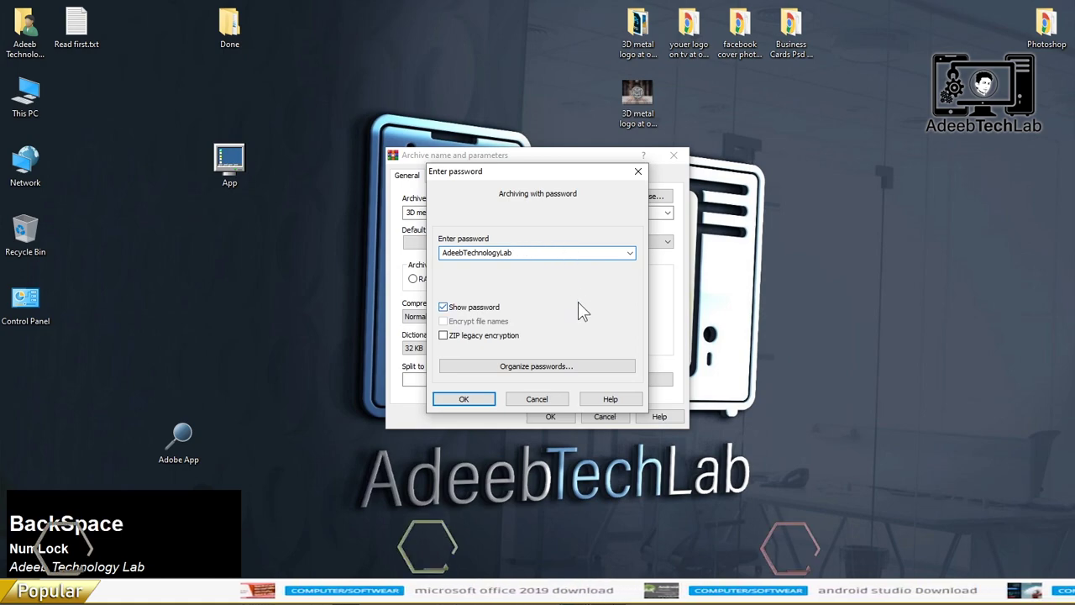
click(582, 304)
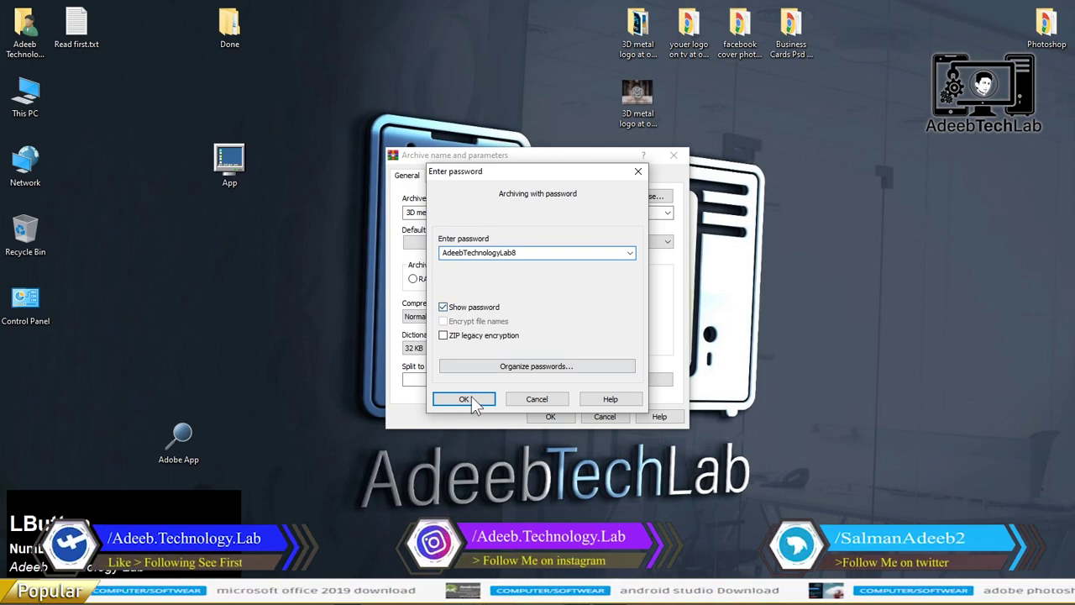
click(468, 403)
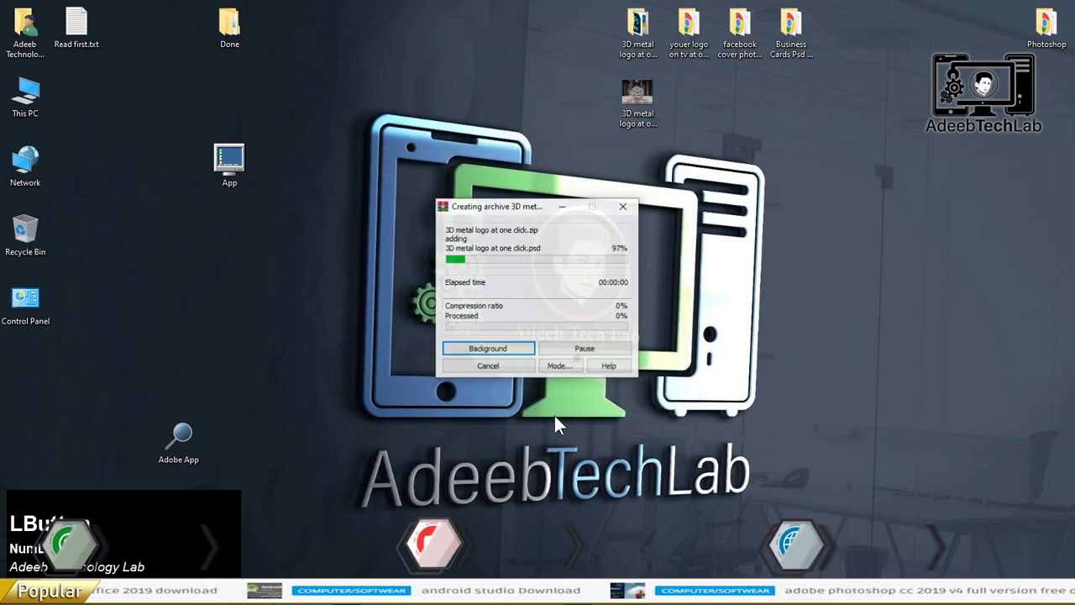